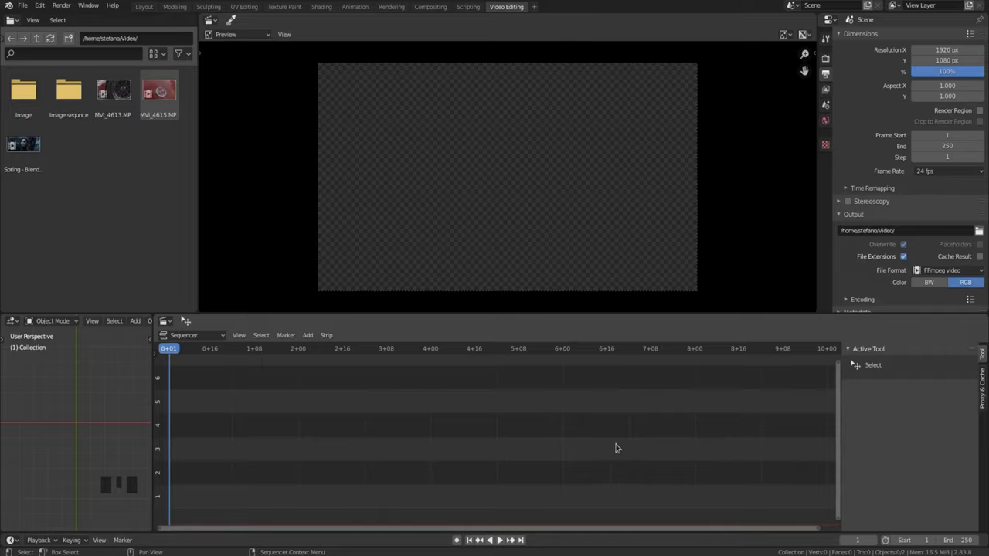
Try adding the MVI_4613 clip to the sequencer several ways, undoing each attempt
{"action": "key", "text": "shift+a"}
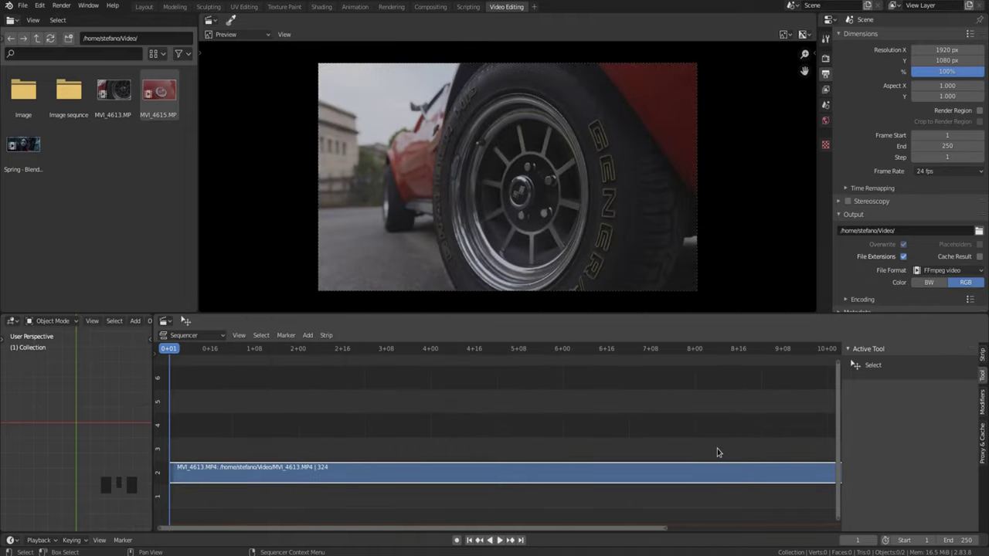
{"action": "key", "text": "ctrl+z"}
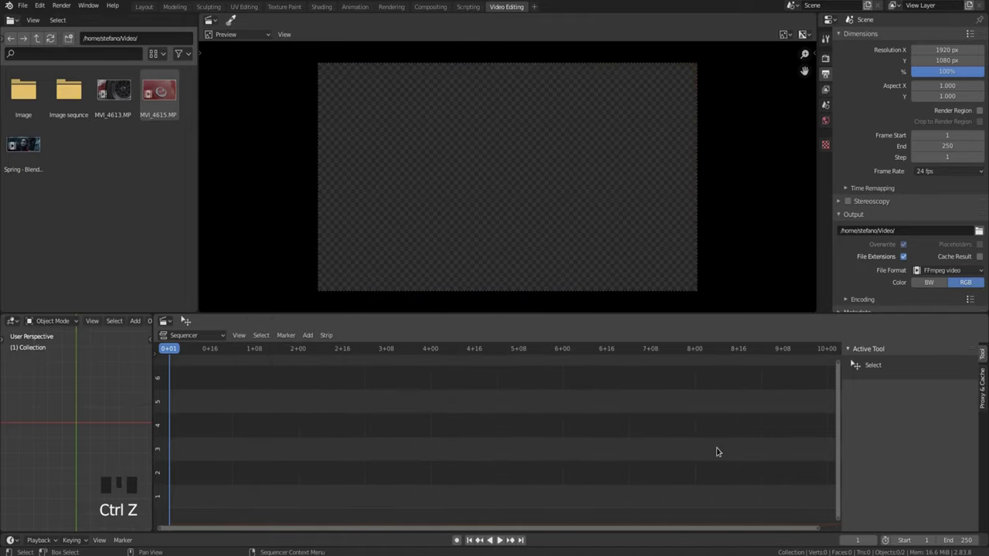
{"action": "left_click_drag", "start_coordinate": [316, 335], "coordinate": [407, 197]}
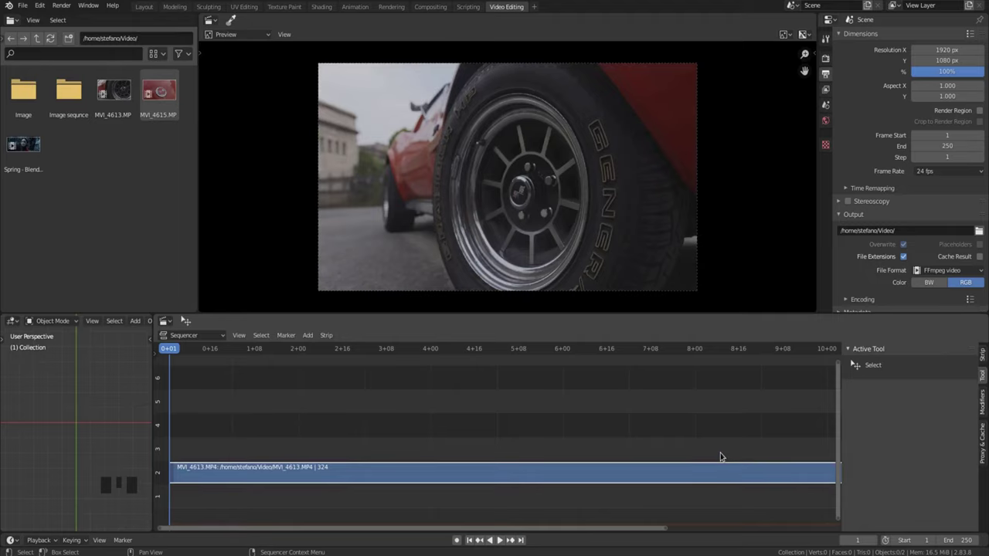
{"action": "key", "text": "ctrl+z"}
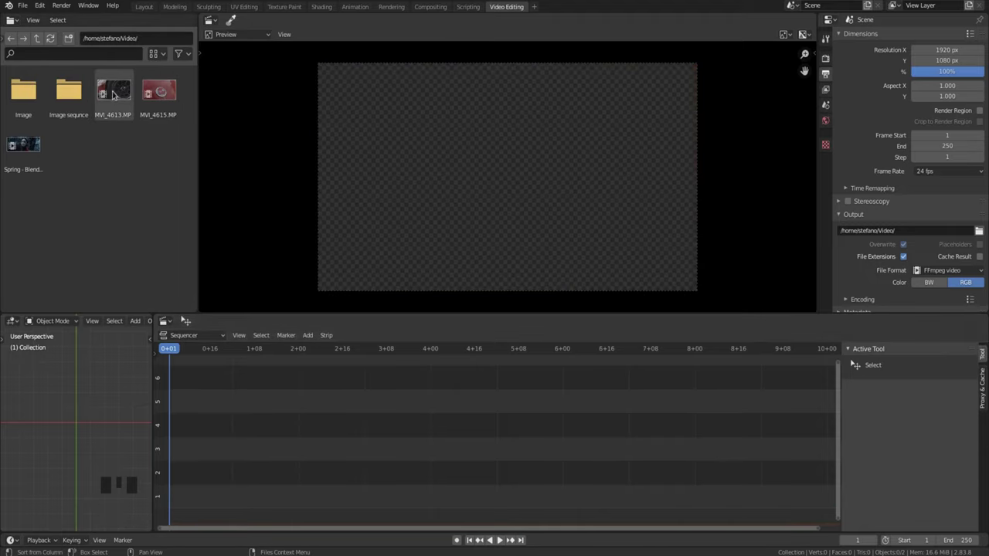
{"action": "left_click_drag", "start_coordinate": [116, 93], "coordinate": [404, 432]}
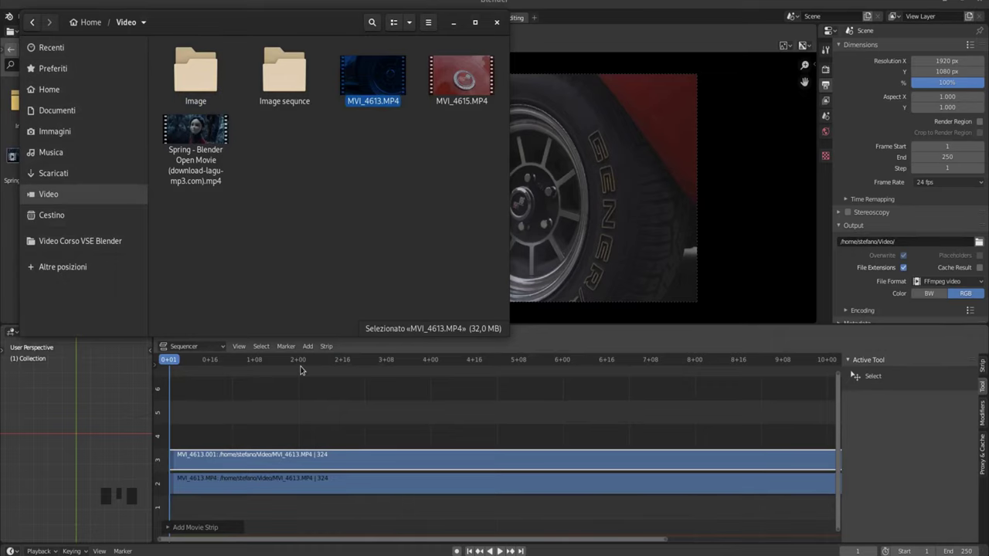
{"action": "key", "text": "x"}
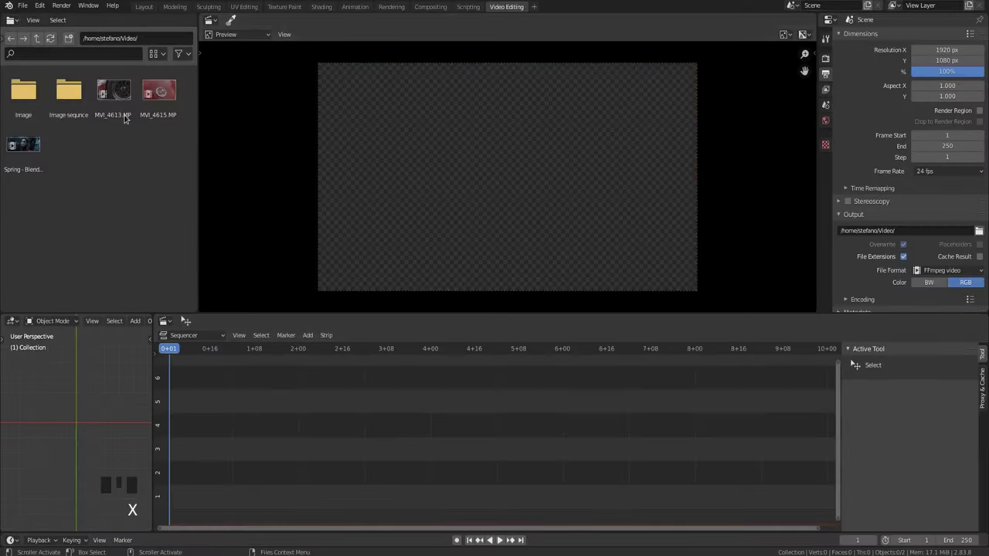
Drop MVI_4613 in again, scrub to frame 38, place MVI_4615 higher at 2+15, then undo it
{"action": "left_click_drag", "start_coordinate": [113, 91], "coordinate": [263, 448]}
{"action": "left_click_drag", "start_coordinate": [275, 352], "coordinate": [330, 427]}
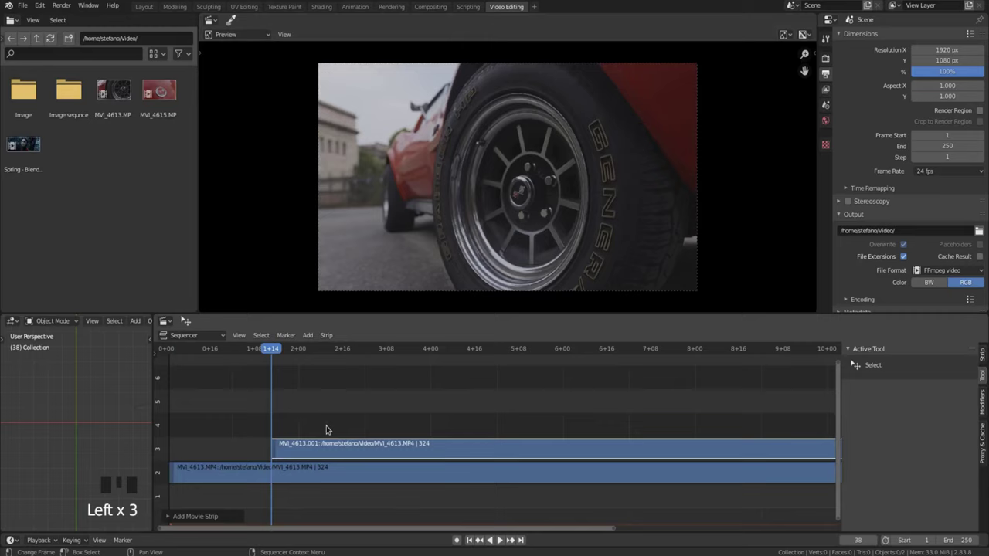
{"action": "left_click_drag", "start_coordinate": [343, 349], "coordinate": [473, 394]}
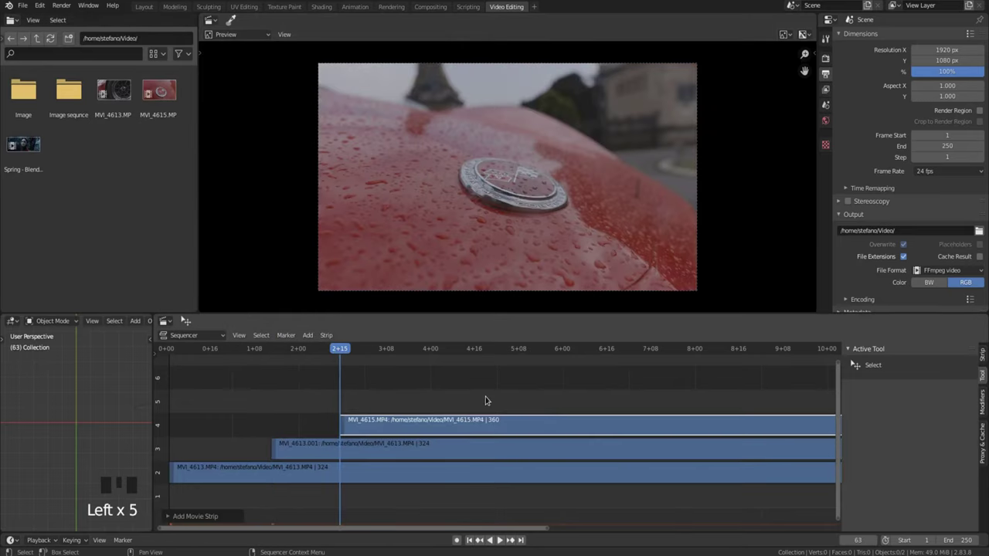
{"action": "left_click", "coordinate": [693, 386]}
{"action": "key", "text": "ctrl+z"}
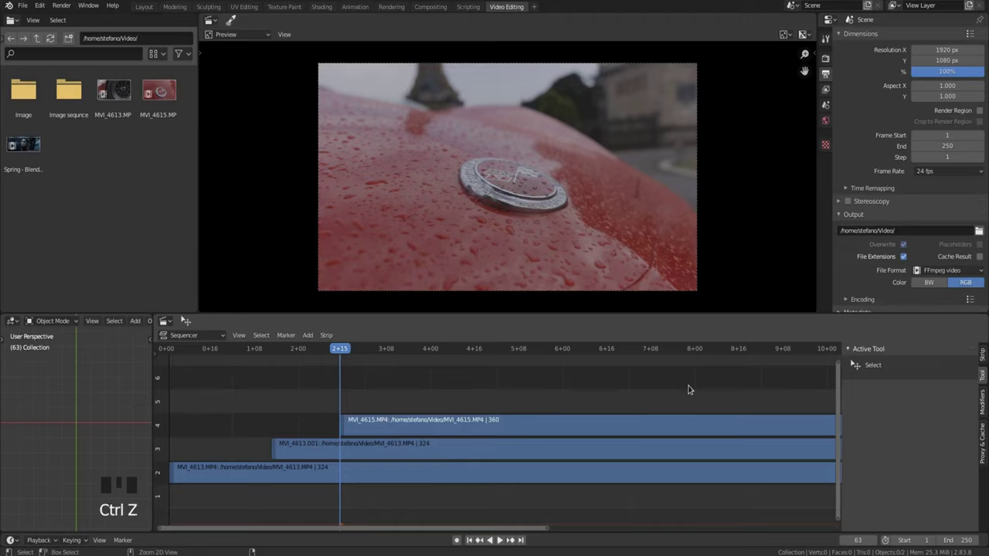
{"action": "key", "text": "ctrl+z"}
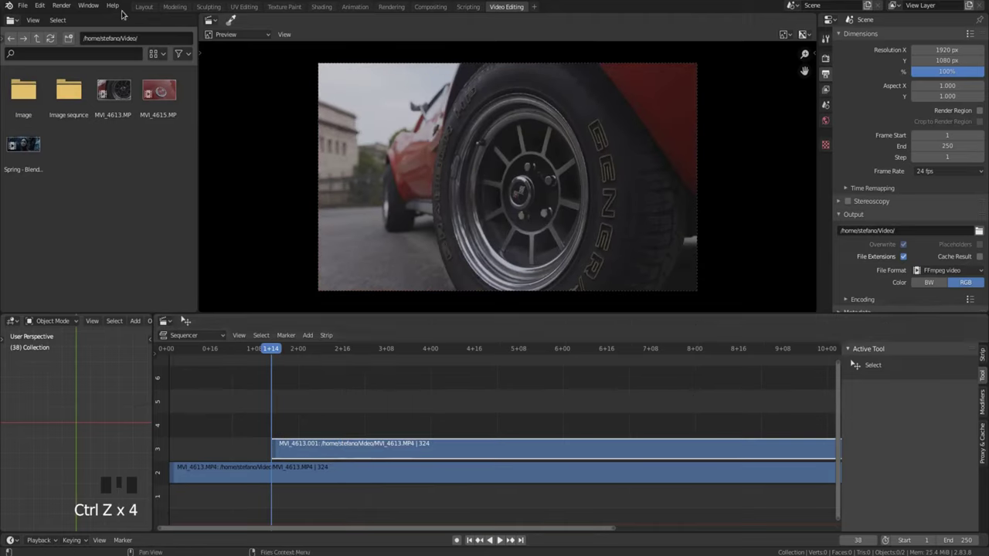
Place the MVI_4613 clip in channel 5 starting just after the one-second mark
{"action": "left_click_drag", "start_coordinate": [40, 3], "coordinate": [51, 11]}
{"action": "left_click_drag", "start_coordinate": [47, 4], "coordinate": [658, 423]}
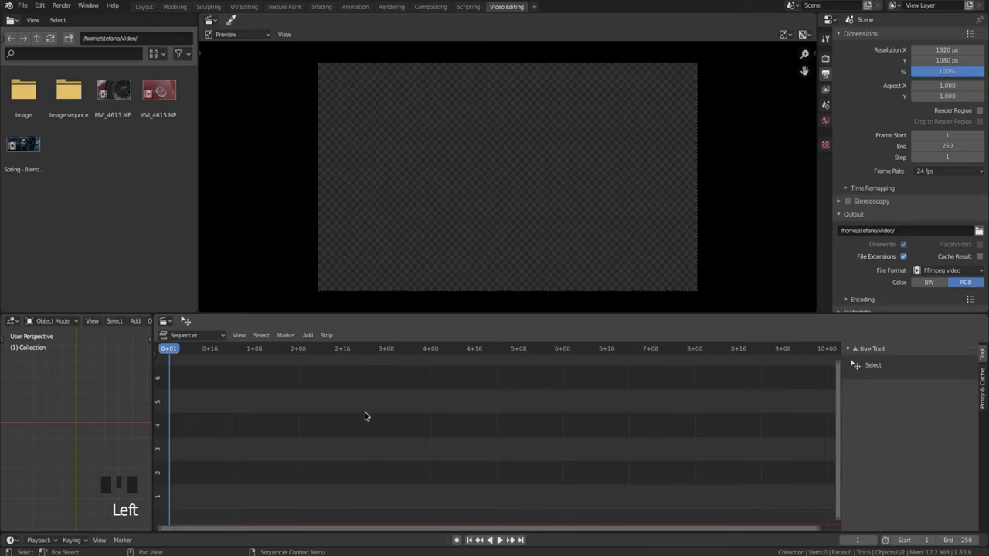
{"action": "left_click_drag", "start_coordinate": [312, 335], "coordinate": [333, 391]}
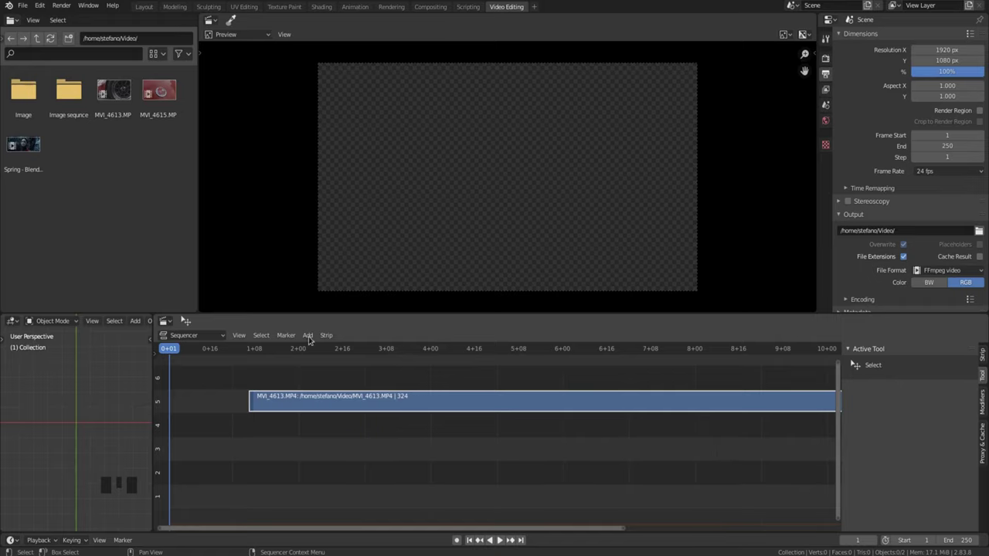
Bring up the sequencer's list of strip types to add
{"action": "left_click_drag", "start_coordinate": [312, 335], "coordinate": [379, 364]}
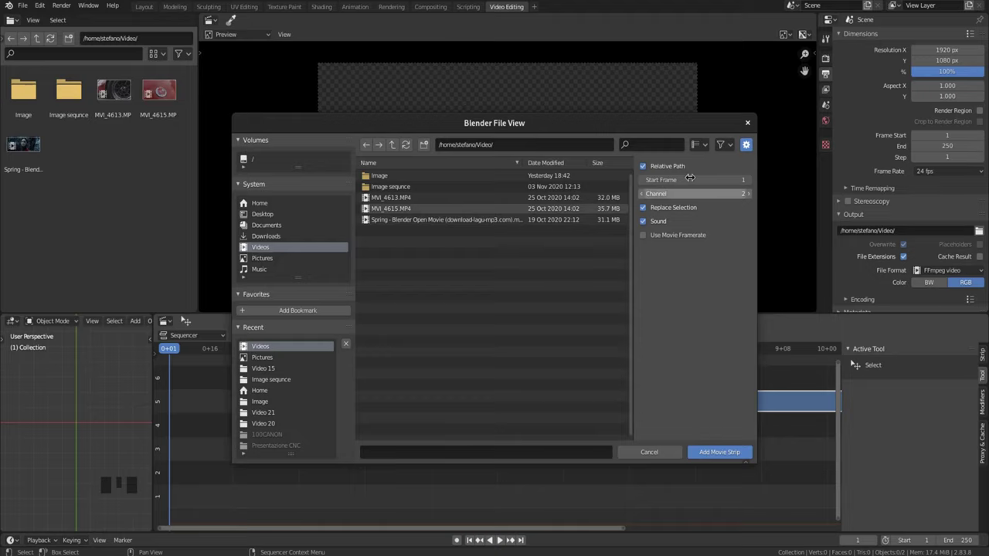
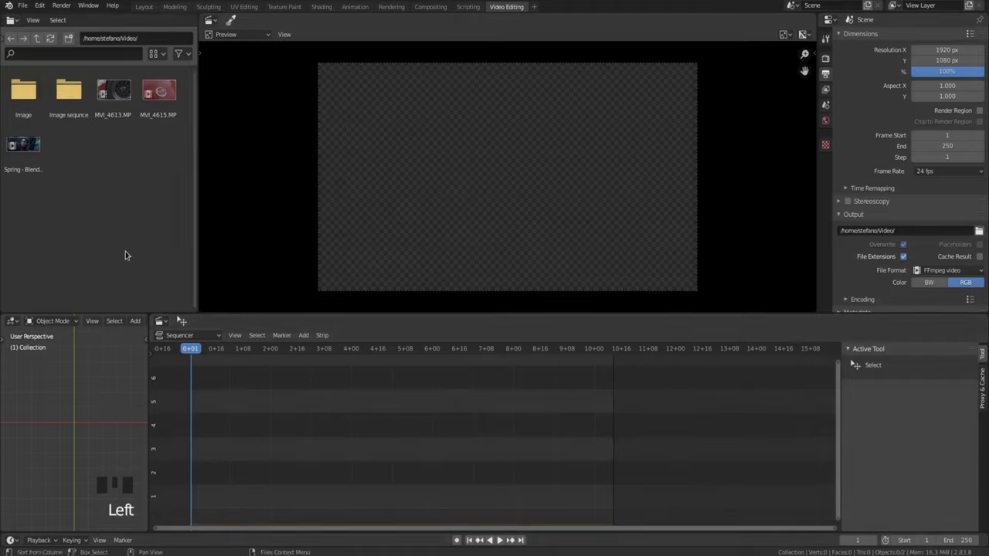
{"action": "left_click", "coordinate": [28, 150]}
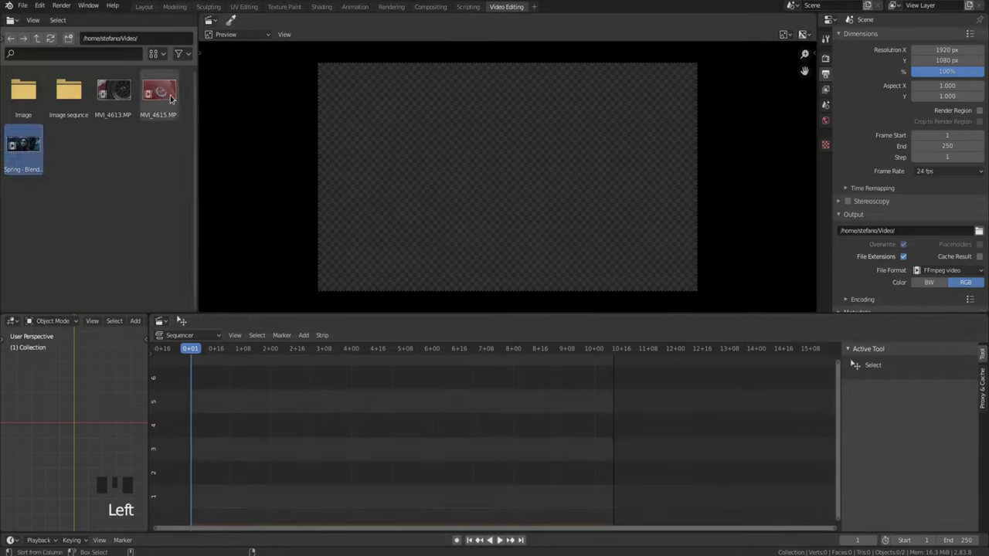
{"action": "left_click", "coordinate": [171, 96]}
{"action": "left_click", "coordinate": [105, 88]}
{"action": "left_click_drag", "start_coordinate": [108, 87], "coordinate": [246, 396]}
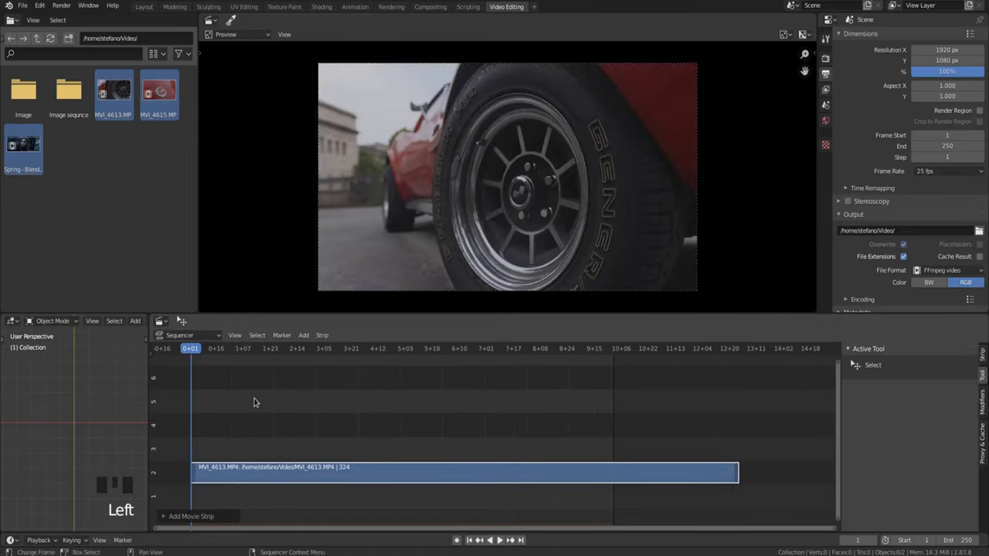
{"action": "key", "text": "ctrl+z"}
{"action": "left_click", "coordinate": [161, 255]}
{"action": "left_click", "coordinate": [35, 155]}
{"action": "left_click", "coordinate": [110, 87]}
{"action": "left_click", "coordinate": [160, 90]}
{"action": "left_click_drag", "start_coordinate": [160, 89], "coordinate": [396, 472]}
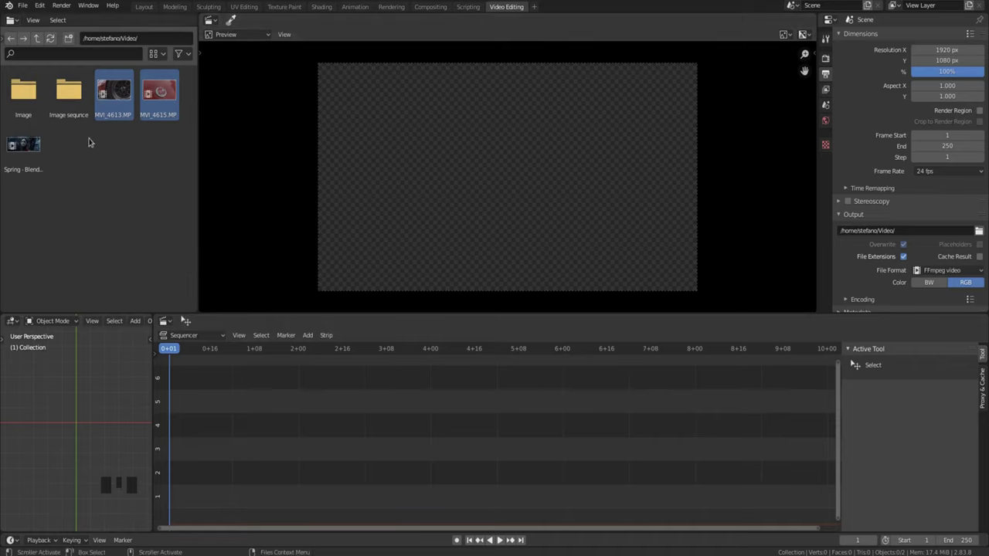
Add frames from the Image sequence folder as image strips, redoing the first drop
{"action": "double_click", "coordinate": [67, 91]}
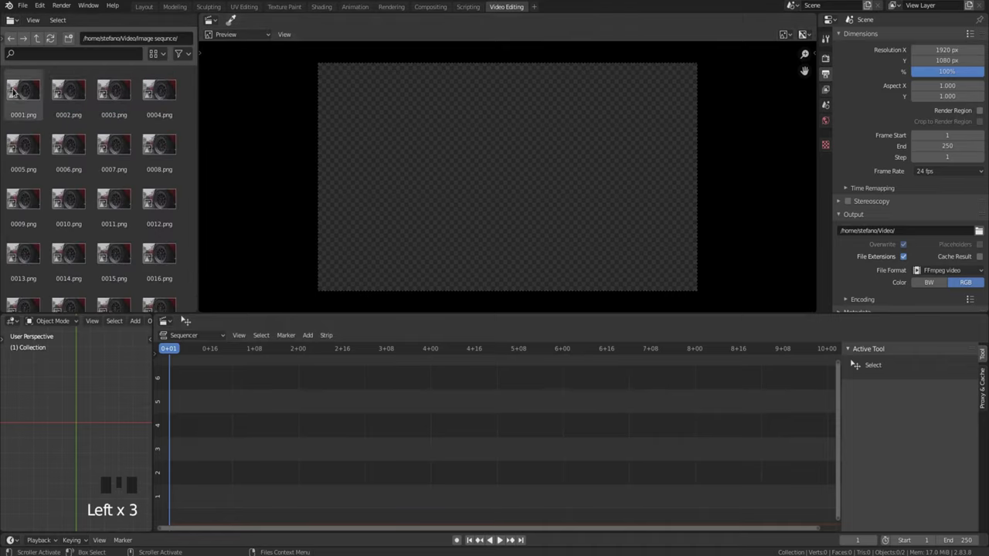
{"action": "left_click_drag", "start_coordinate": [16, 89], "coordinate": [208, 392]}
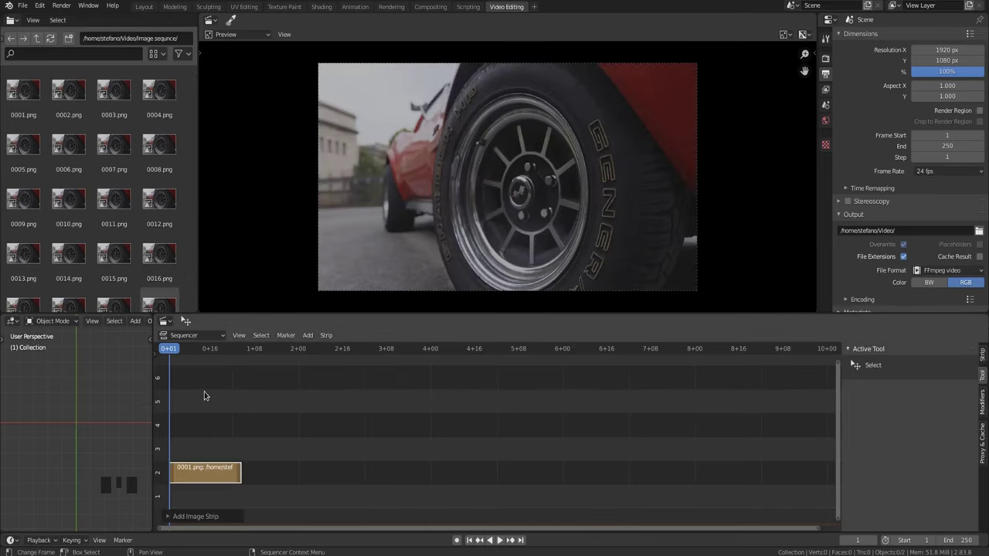
{"action": "key", "text": "Page_Up"}
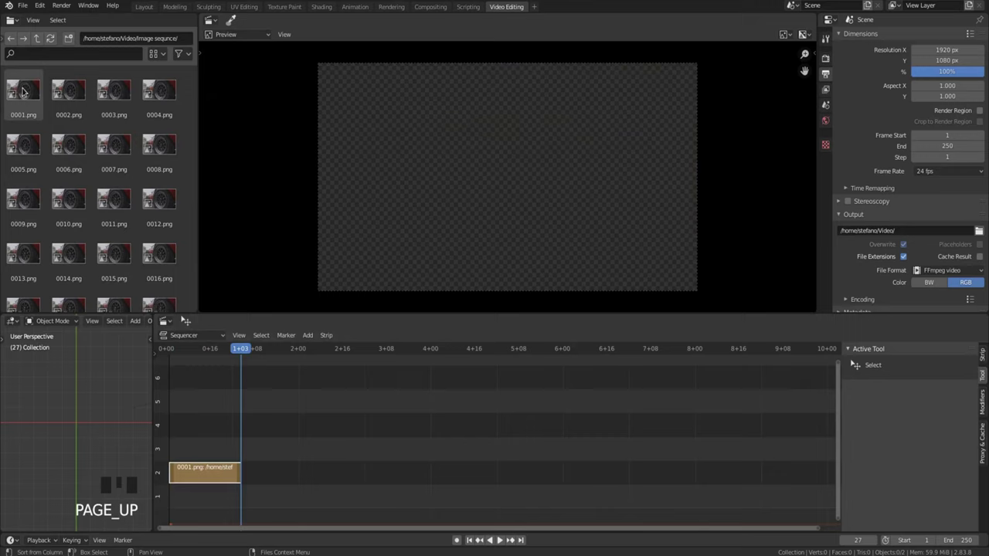
{"action": "left_click_drag", "start_coordinate": [26, 89], "coordinate": [255, 414]}
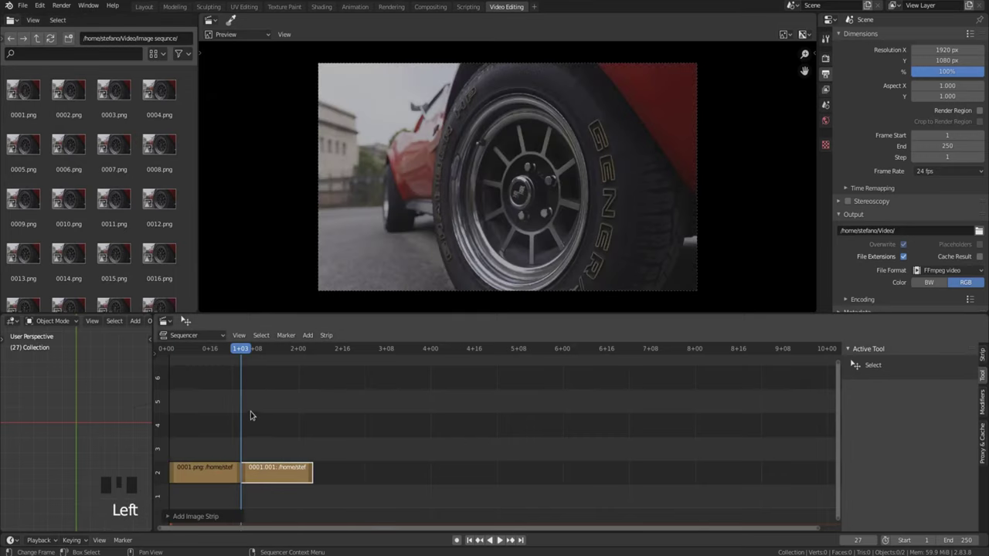
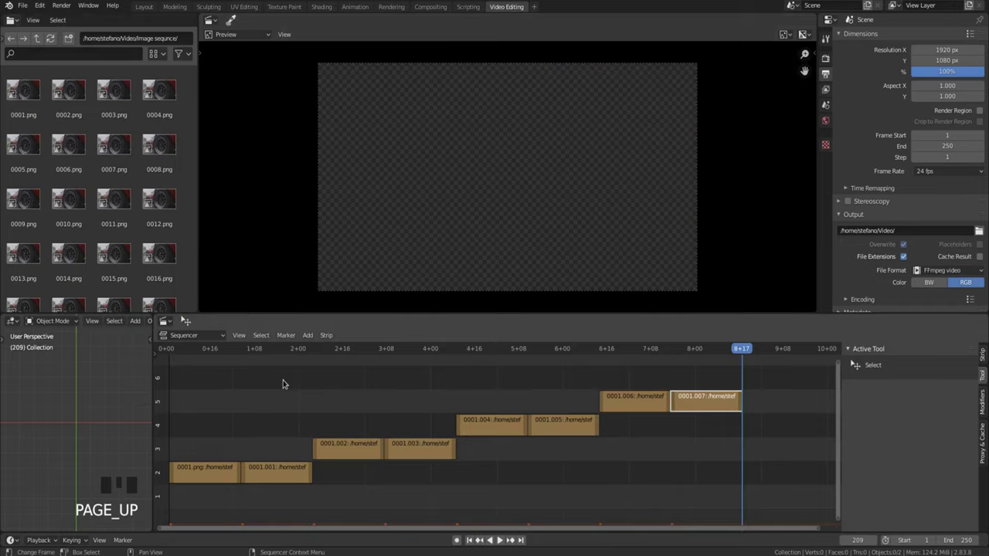
Select all the staggered image strips and move them onto one channel, one row up
{"action": "left_click_drag", "start_coordinate": [220, 501], "coordinate": [265, 495]}
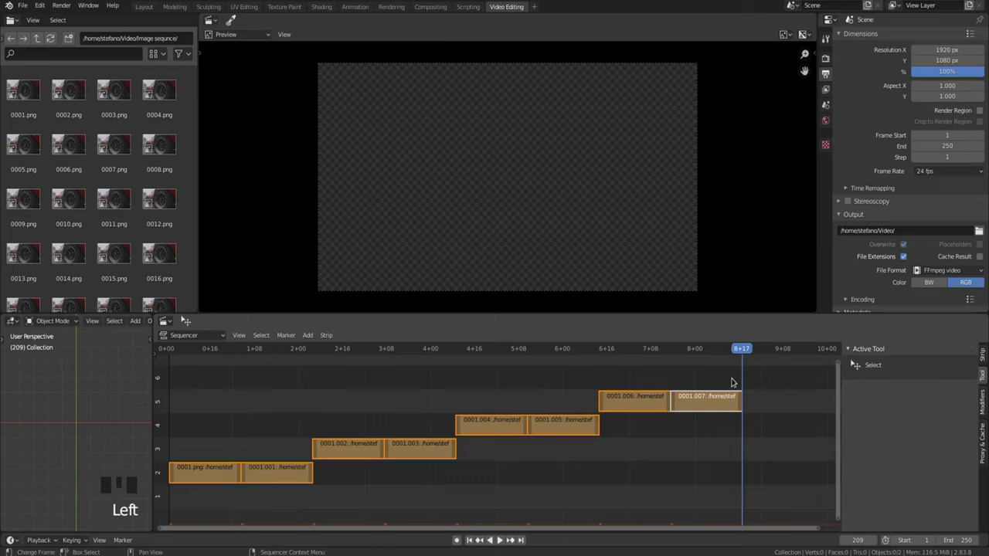
{"action": "key", "text": "g"}
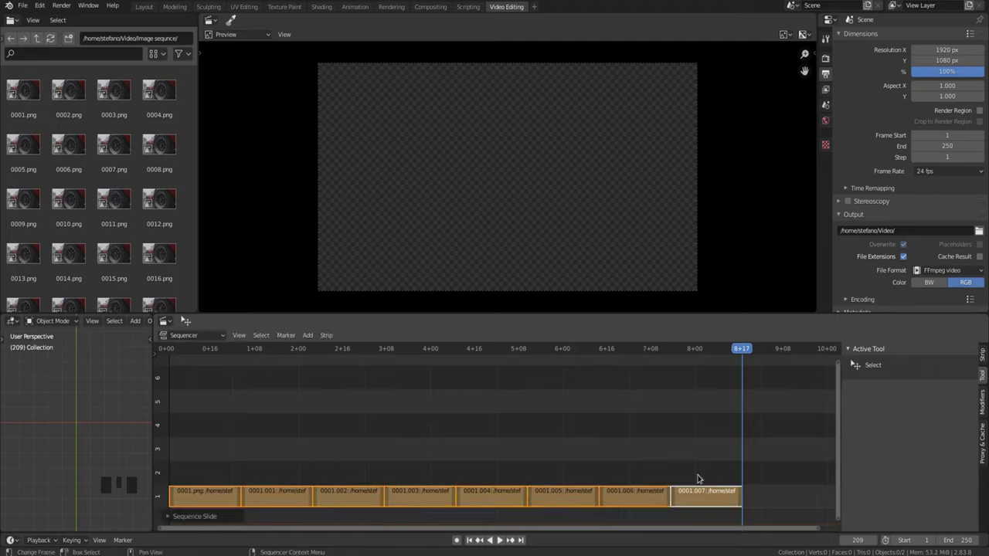
{"action": "key", "text": "g"}
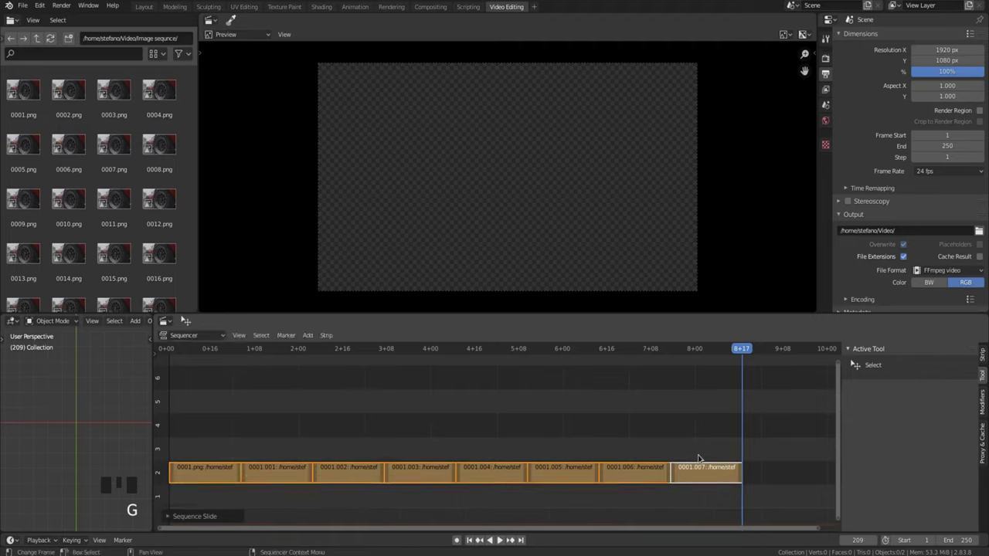
Deselect, box-select across the image strips, then clear the selection again
{"action": "left_click", "coordinate": [588, 396]}
{"action": "left_click_drag", "start_coordinate": [207, 495], "coordinate": [680, 411]}
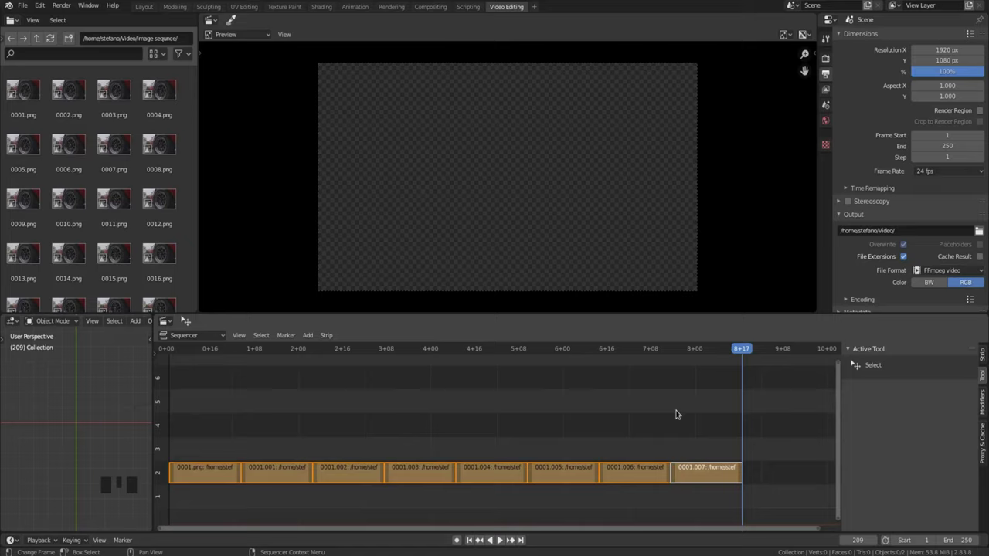
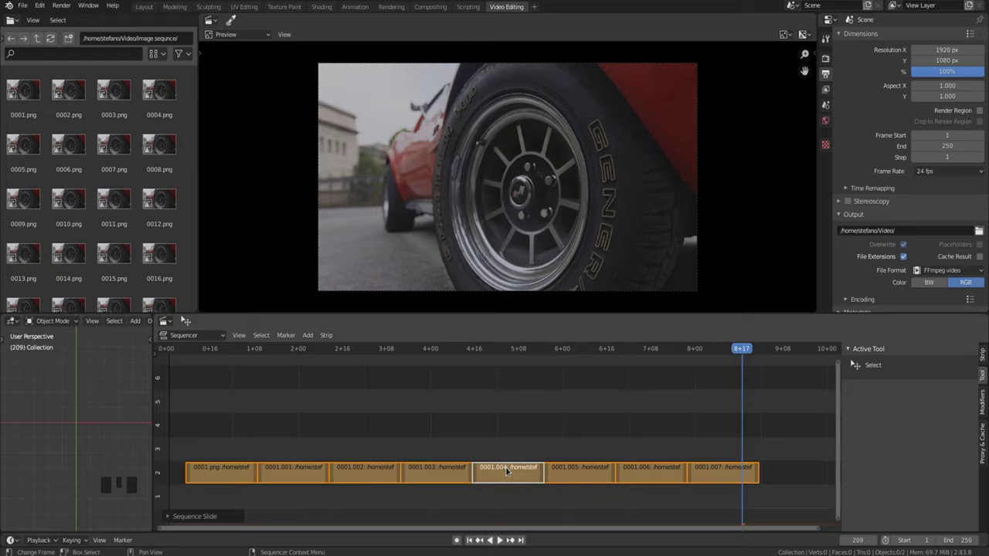
{"action": "key", "text": "alt+a"}
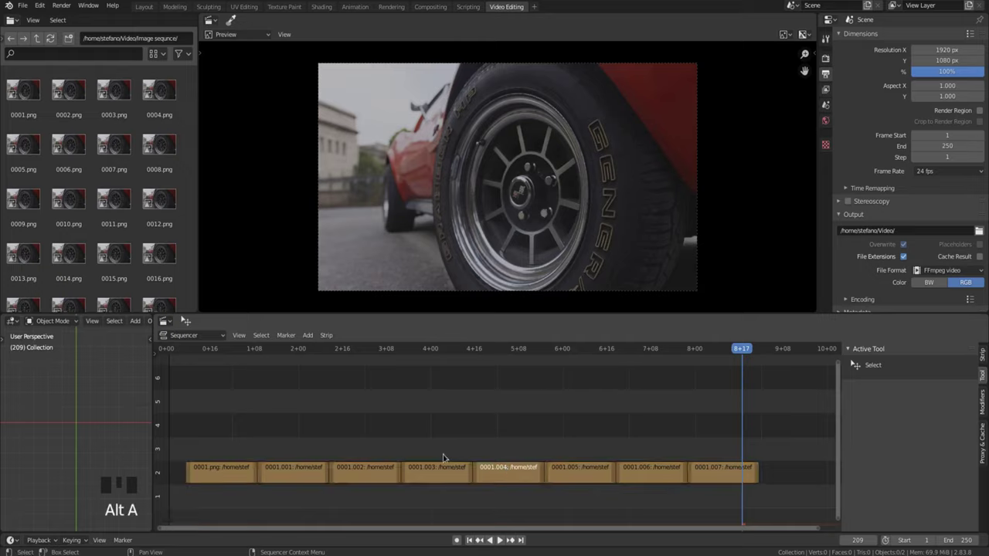
Move picked image strips into higher channels, then select all to erase them
{"action": "left_click", "coordinate": [443, 466]}
{"action": "left_click_drag", "start_coordinate": [443, 474], "coordinate": [511, 470]}
{"action": "left_click", "coordinate": [508, 471]}
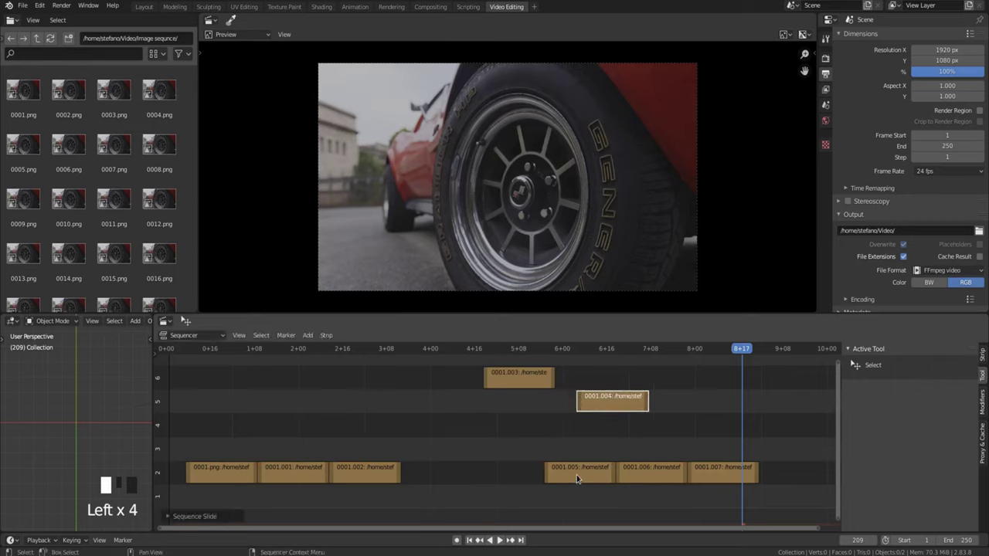
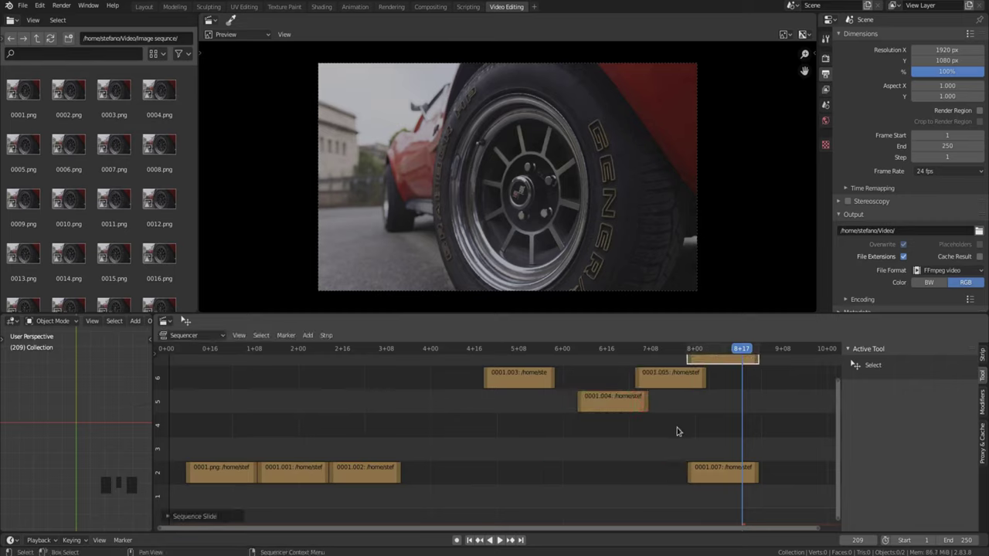
{"action": "key", "text": "a"}
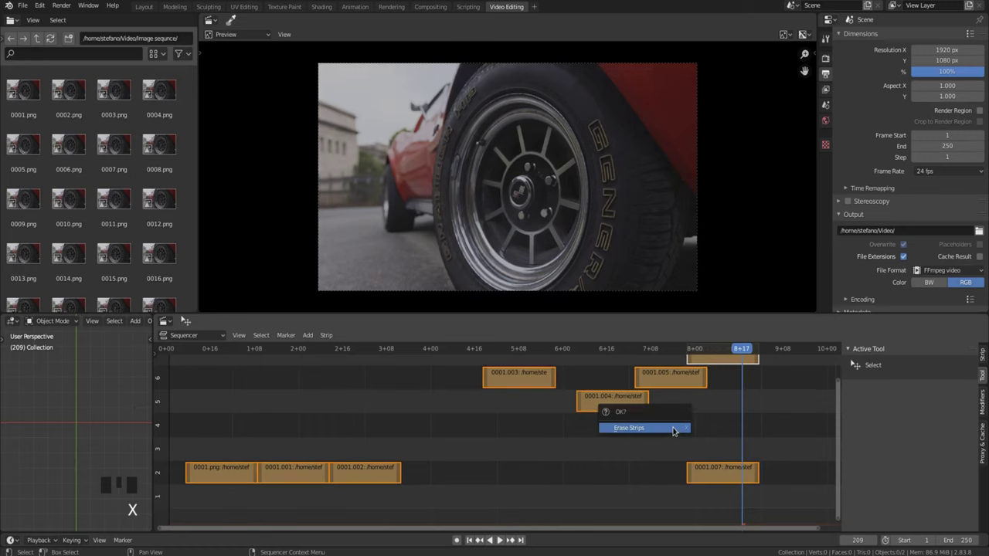
Drop the Spring movie into the sequencer and select its video strip
{"action": "left_click_drag", "start_coordinate": [472, 544], "coordinate": [295, 422]}
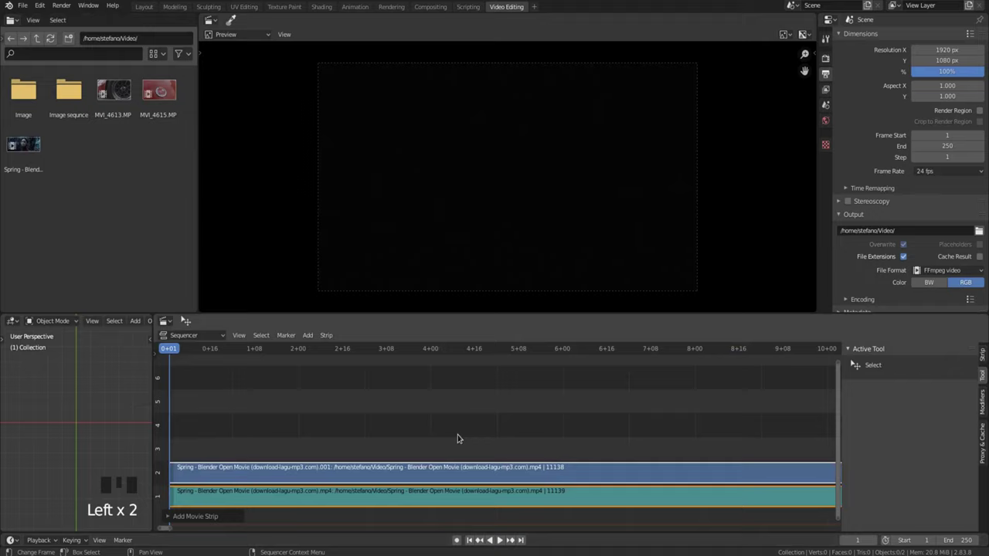
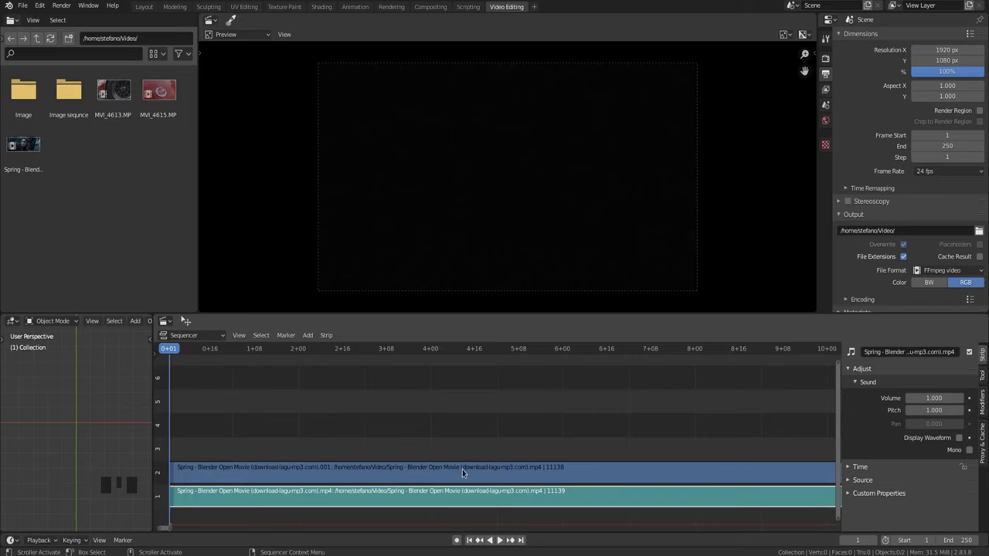
{"action": "left_click_drag", "start_coordinate": [464, 470], "coordinate": [469, 452]}
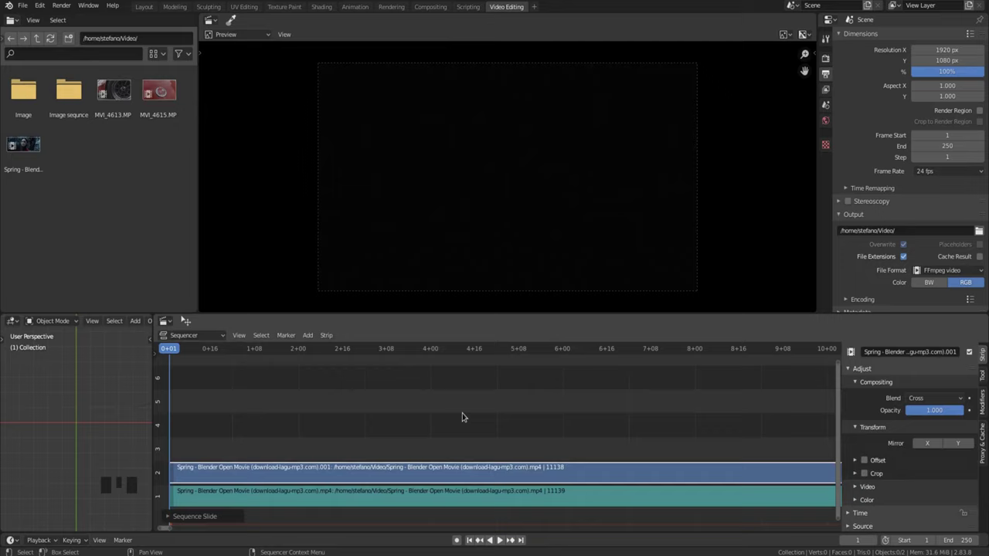
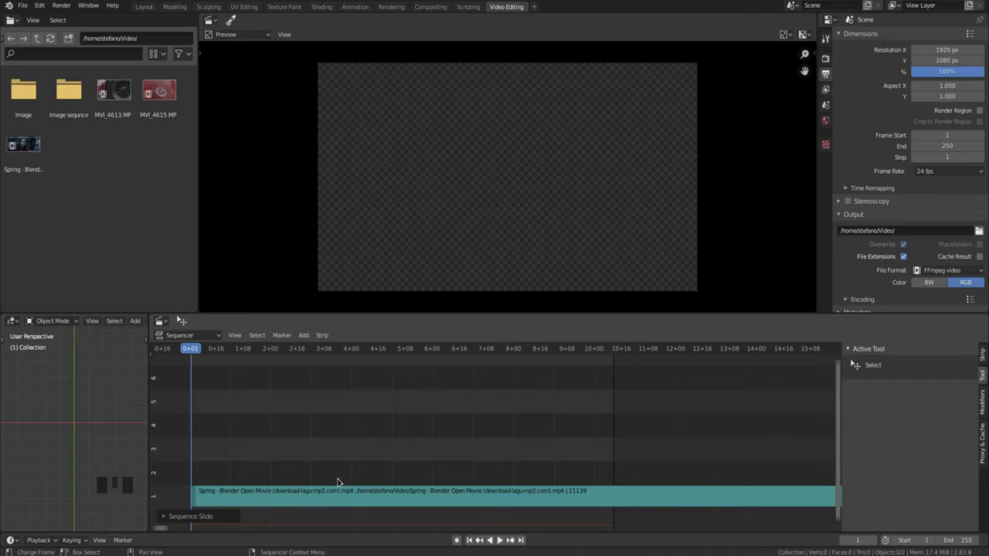
Frame the full length of the Spring movie strips in the sequencer
{"action": "key", "text": "KP_Decimal"}
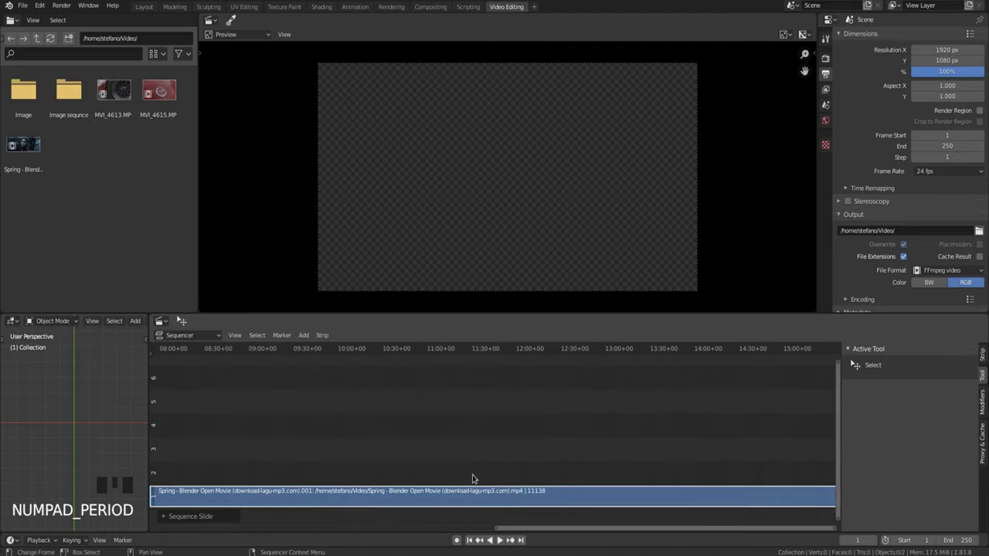
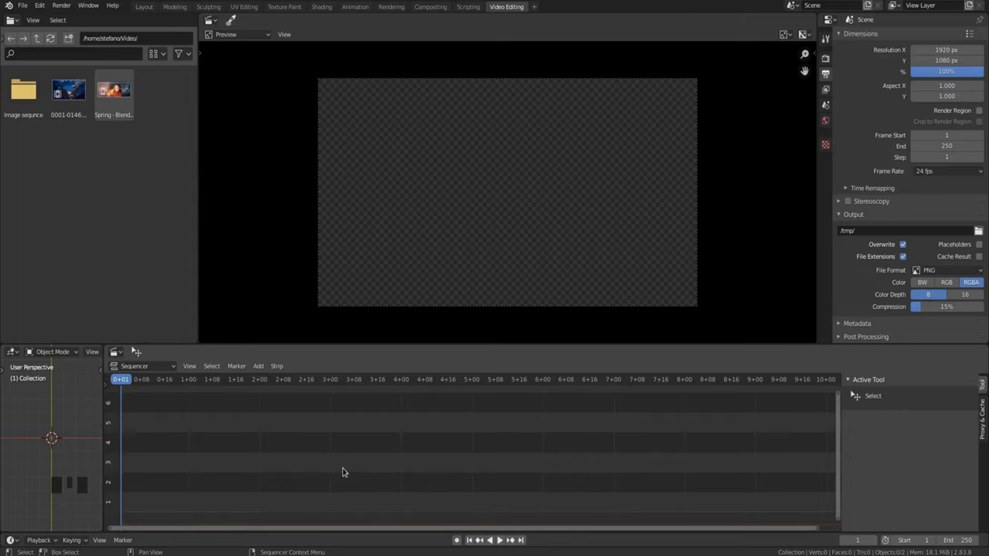
Add a plain Color effect strip to the sequencer via Shift+A
{"action": "key", "text": "shift+a"}
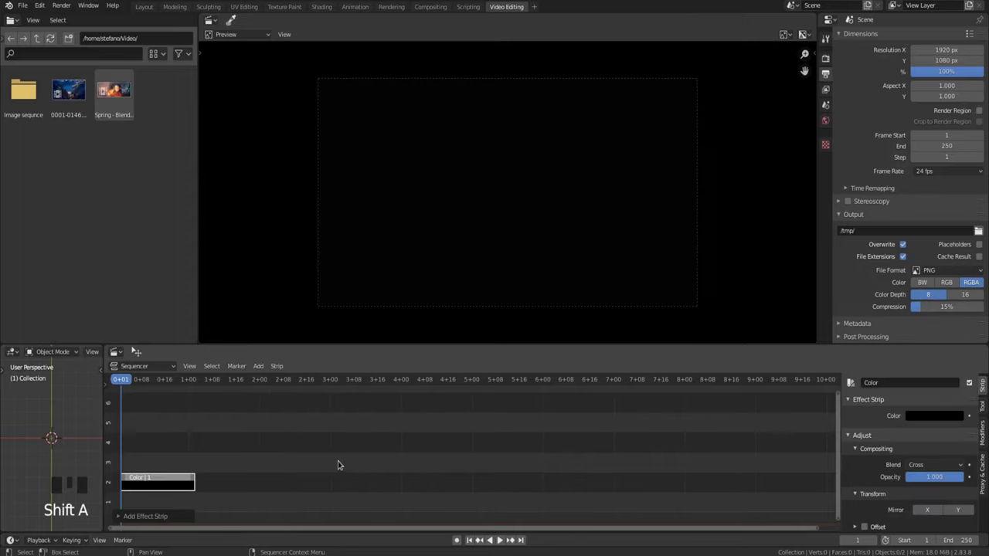
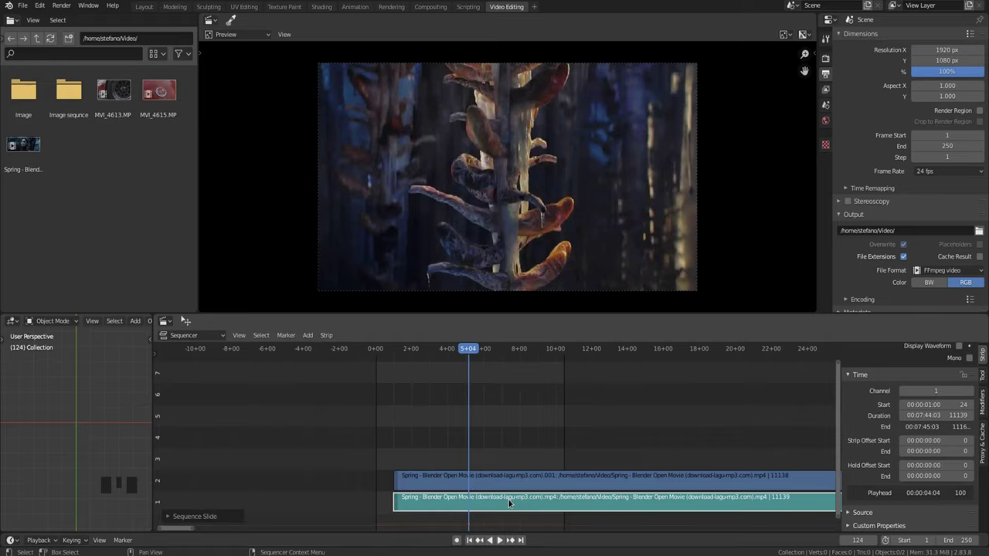
Move the Spring video strip up to channel 5 and back down to channel 3
{"action": "left_click", "coordinate": [514, 485]}
{"action": "key", "text": "g"}
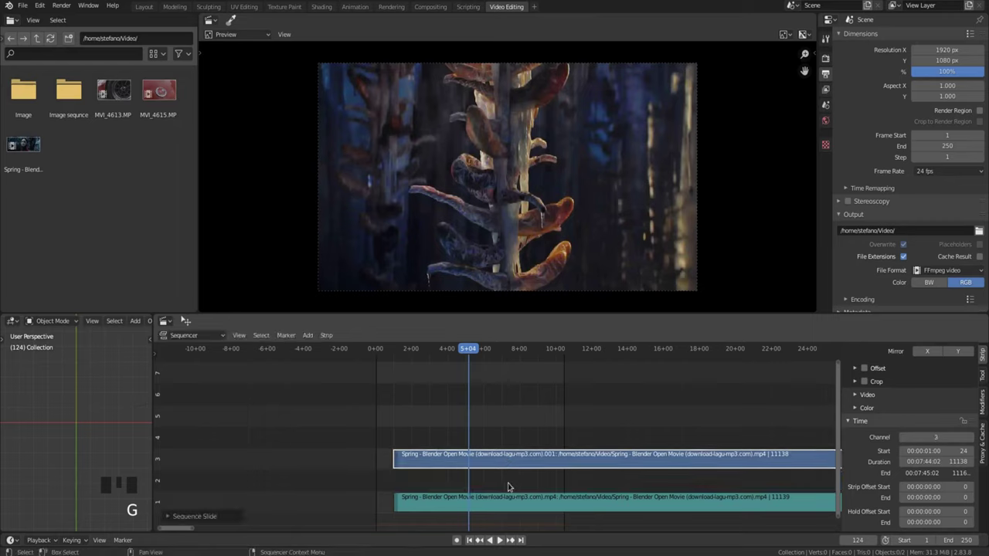
{"action": "key", "text": "g"}
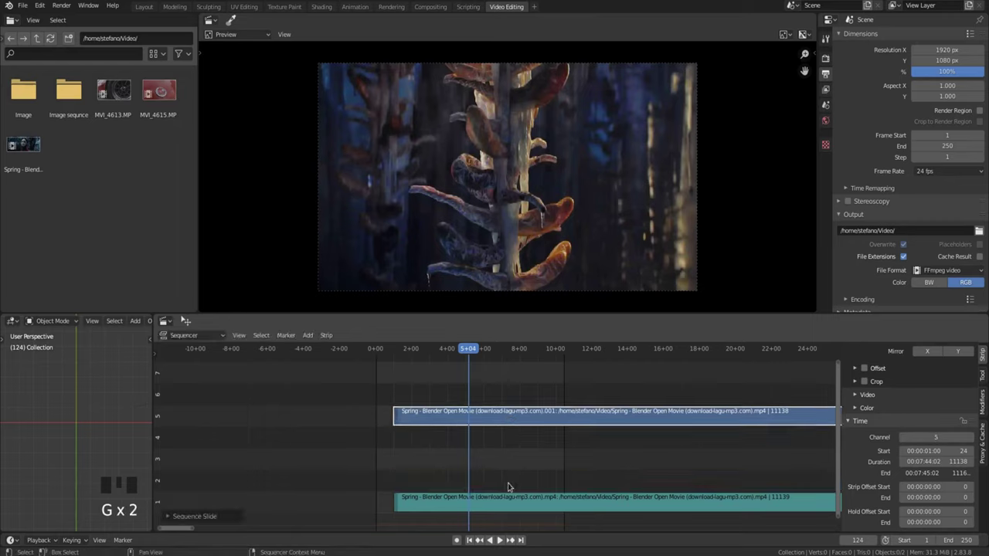
{"action": "key", "text": "g"}
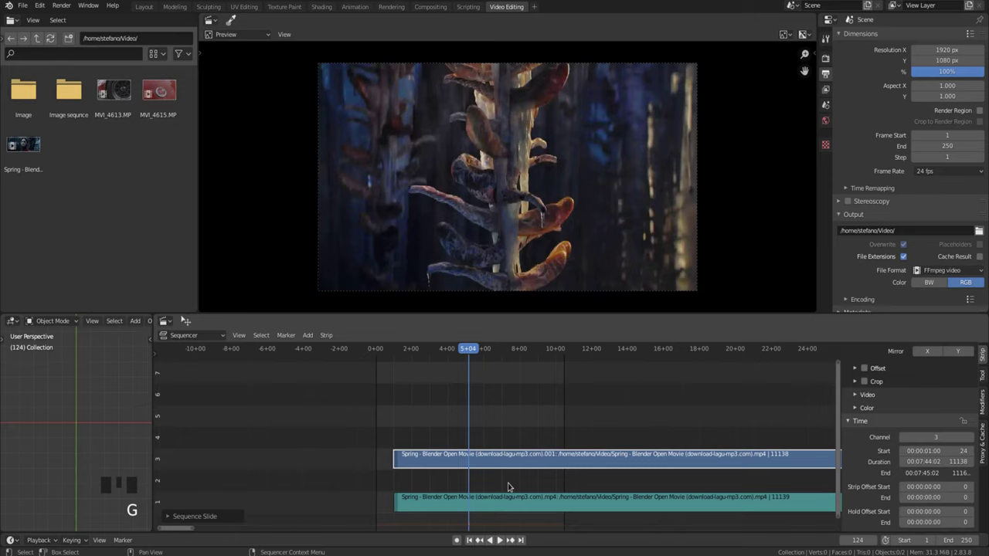
Raise the Spring sound strip to channel 2 and nudge it with further grabs
{"action": "left_click", "coordinate": [505, 500]}
{"action": "key", "text": "g"}
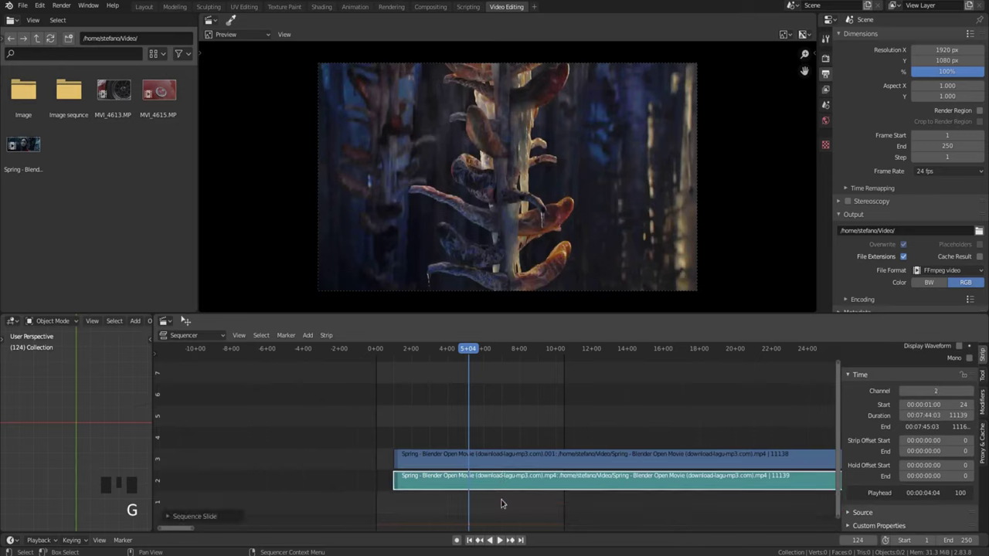
{"action": "key", "text": "g"}
{"action": "key", "text": "g"}
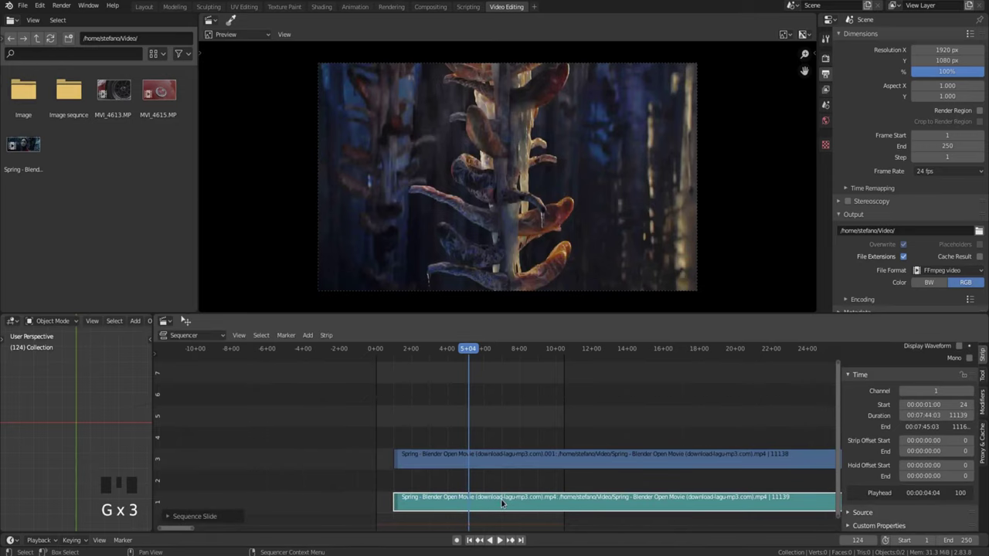
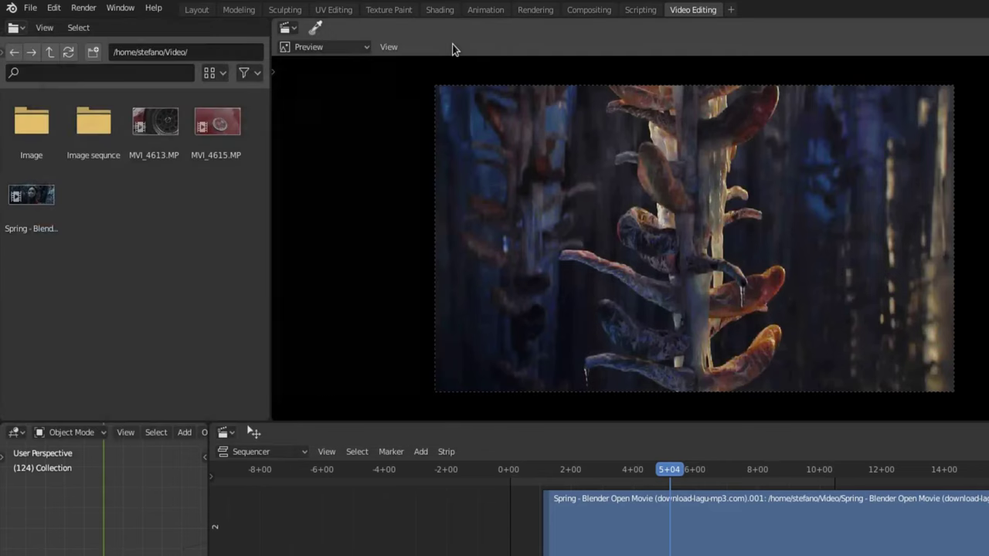
Play back the stacked Spring strips from the first frame, scrubbing the playhead, then stop
{"action": "left_click", "coordinate": [734, 441]}
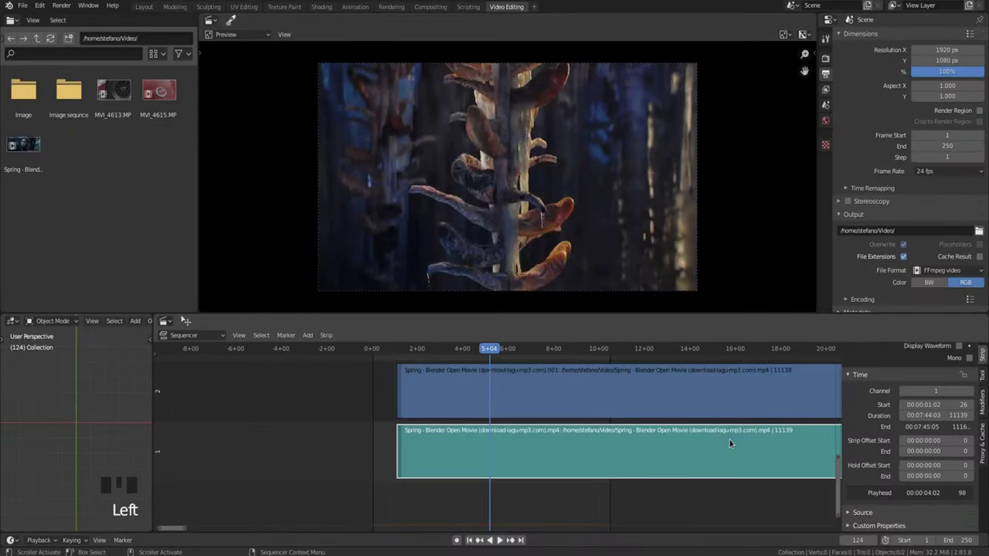
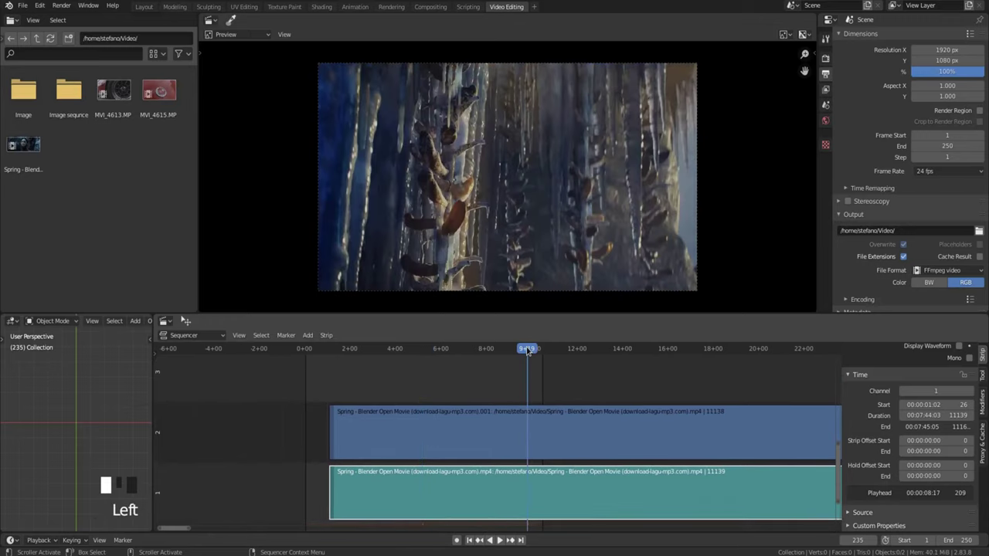
{"action": "key", "text": "space"}
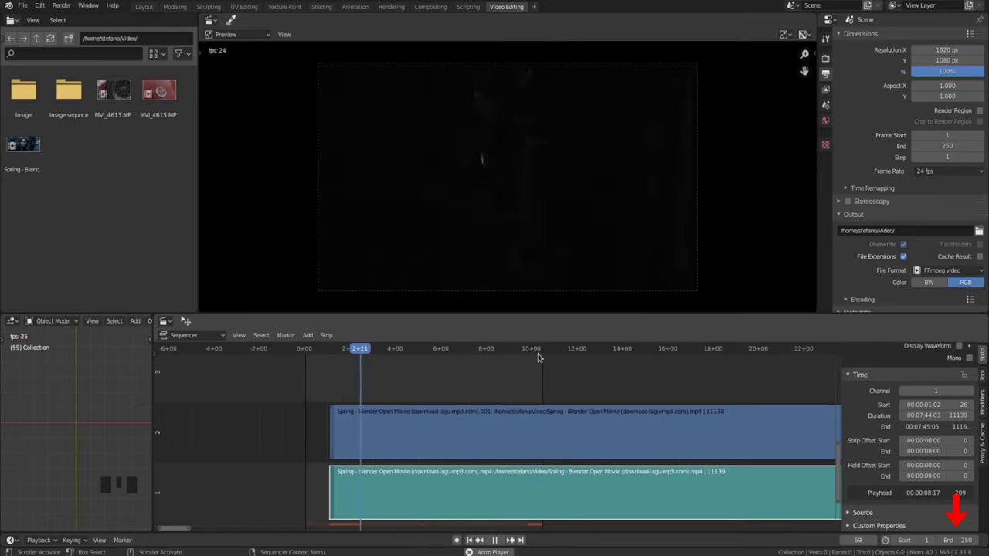
{"action": "key", "text": "space"}
{"action": "left_click_drag", "start_coordinate": [528, 352], "coordinate": [643, 405]}
{"action": "key", "text": "space"}
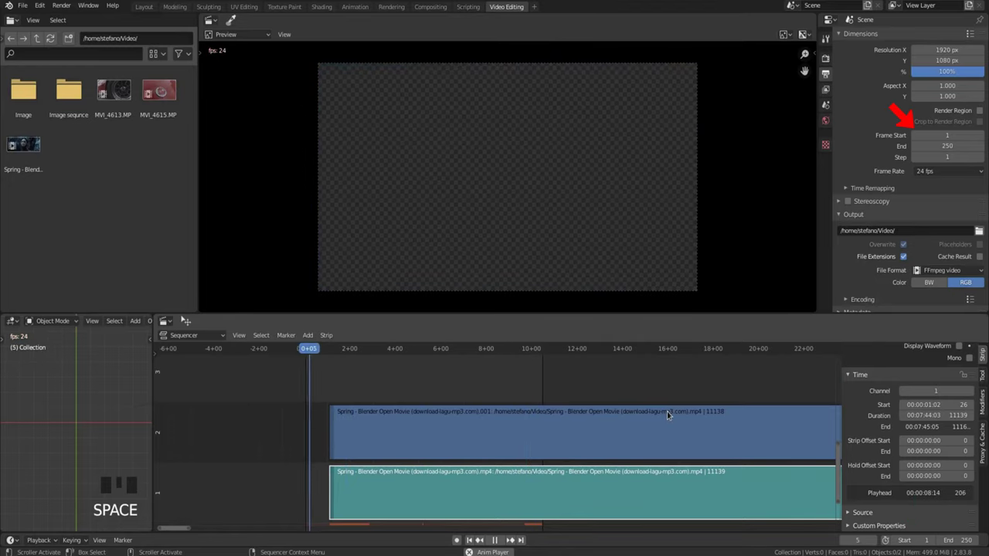
{"action": "key", "text": "space"}
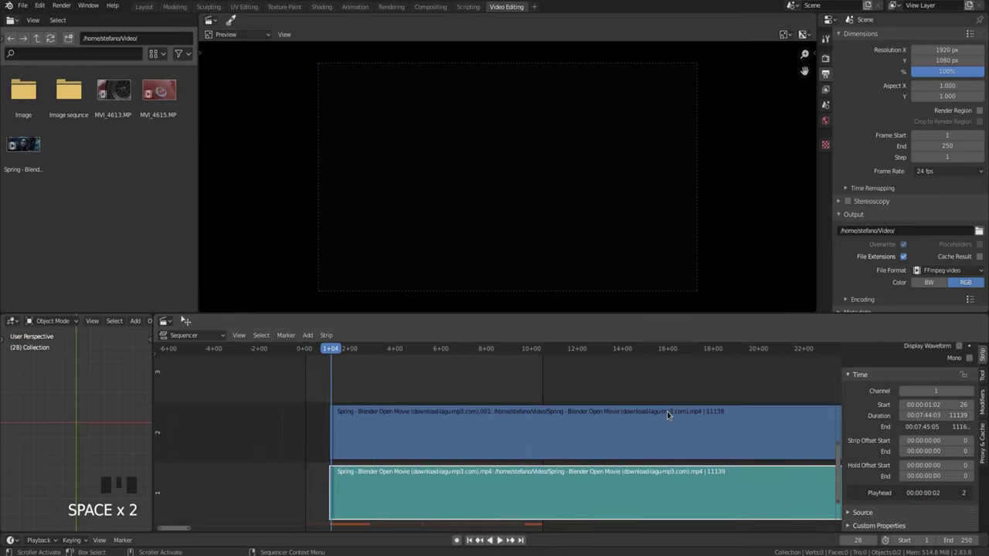
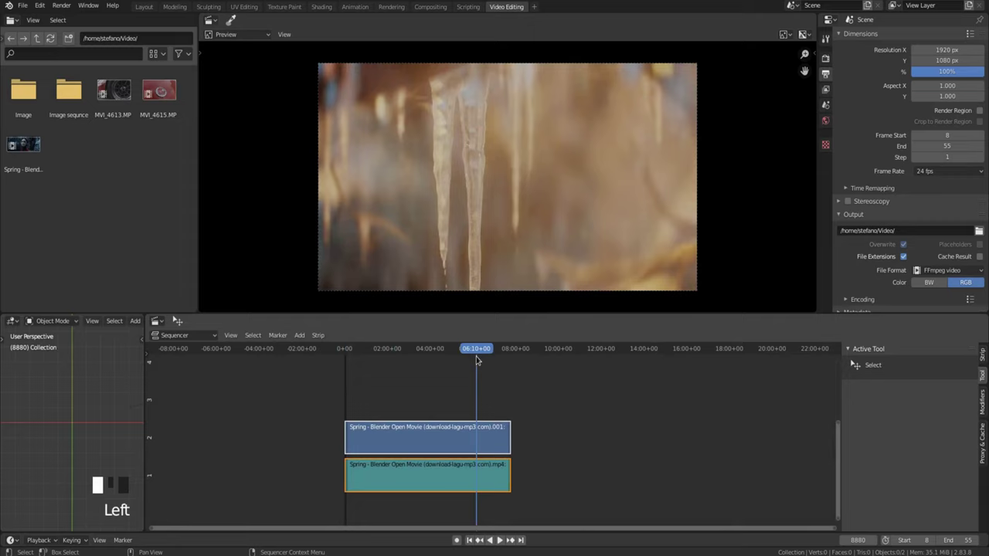
Jump to the last frame of the Spring strips, frame 11162
{"action": "key", "text": "Page_Up"}
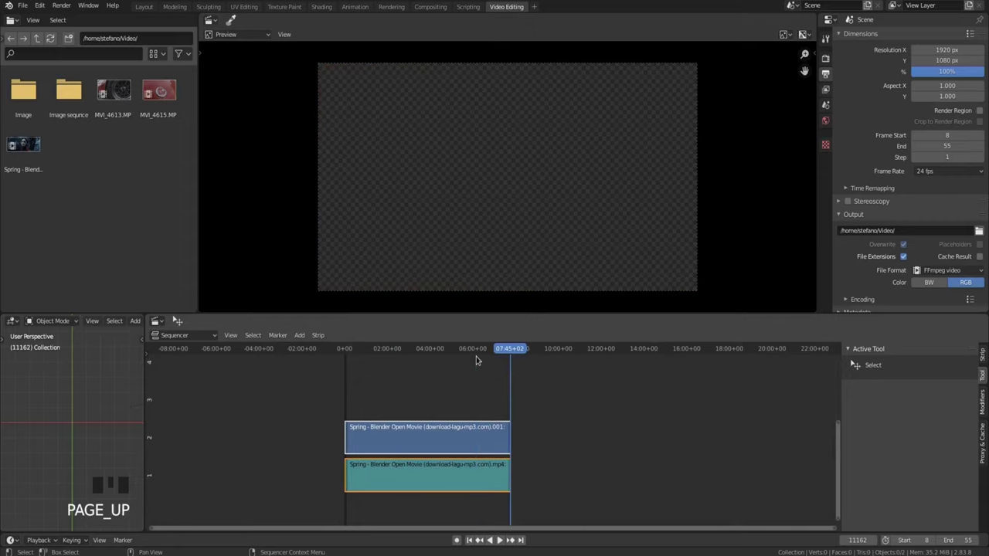
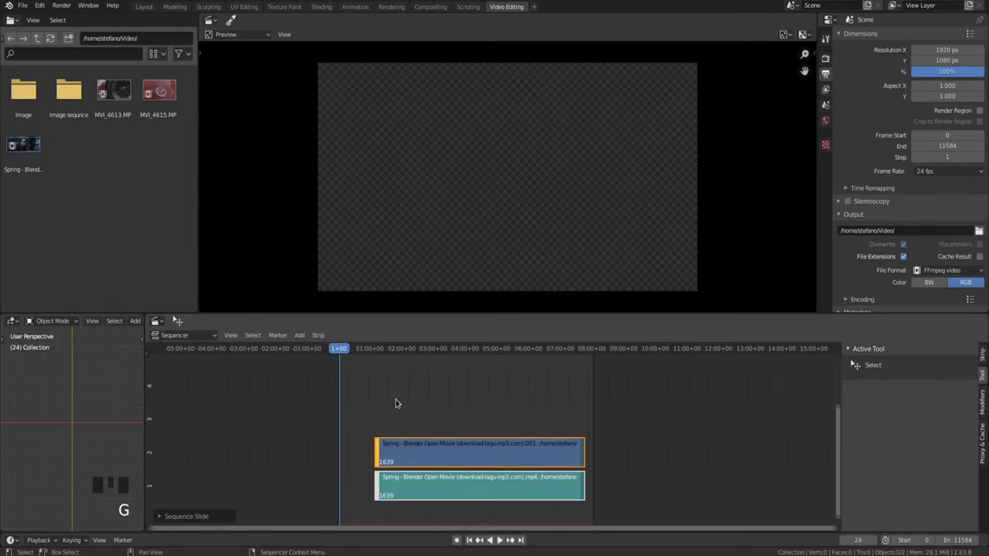
Set the scene range start at frame 78 and end at 12396 from the strip boundaries
{"action": "key", "text": "Page_Up"}
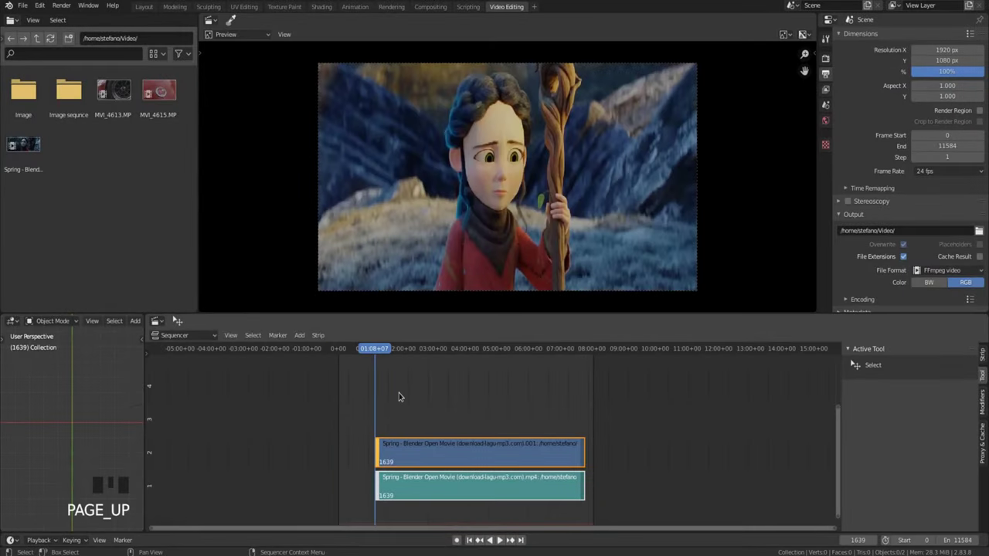
{"action": "key", "text": "ctrl+Home"}
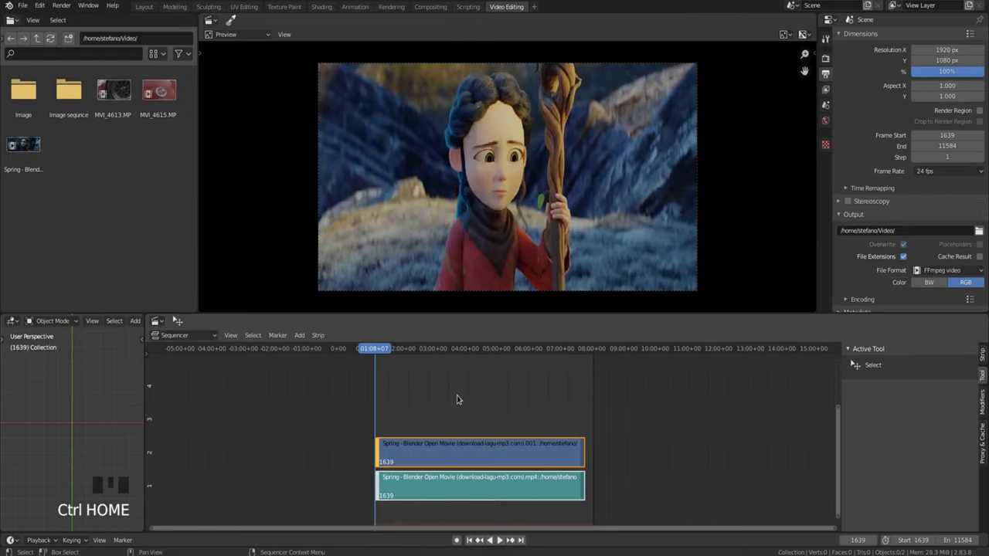
{"action": "key", "text": "Page_Up"}
{"action": "key", "text": "ctrl+End"}
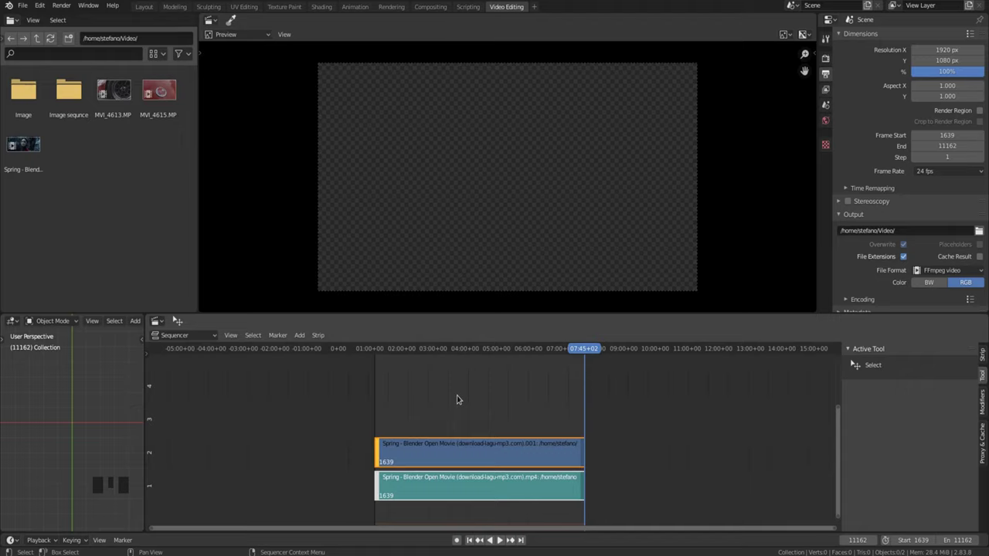
Deselect the strips and leave Use Preview Range switched off
{"action": "left_click", "coordinate": [460, 396]}
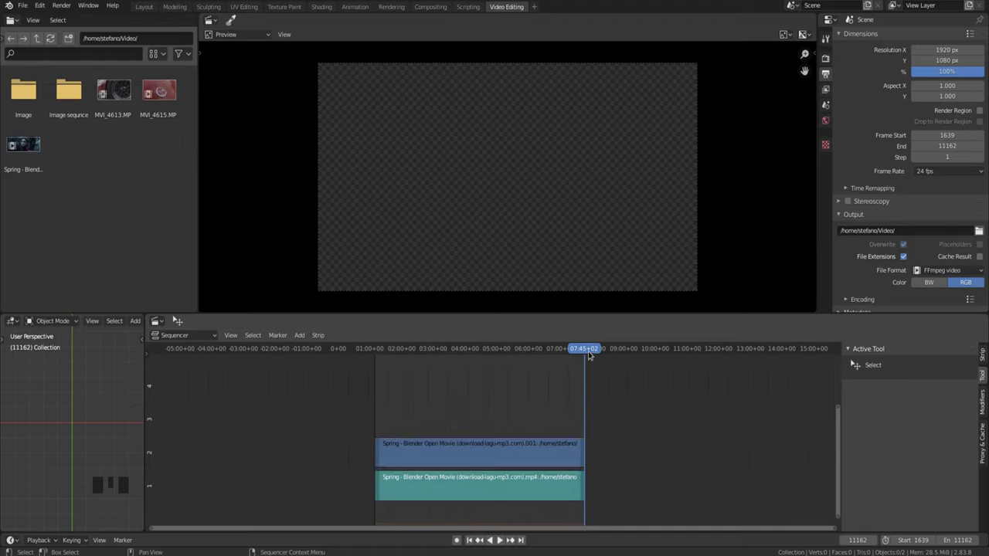
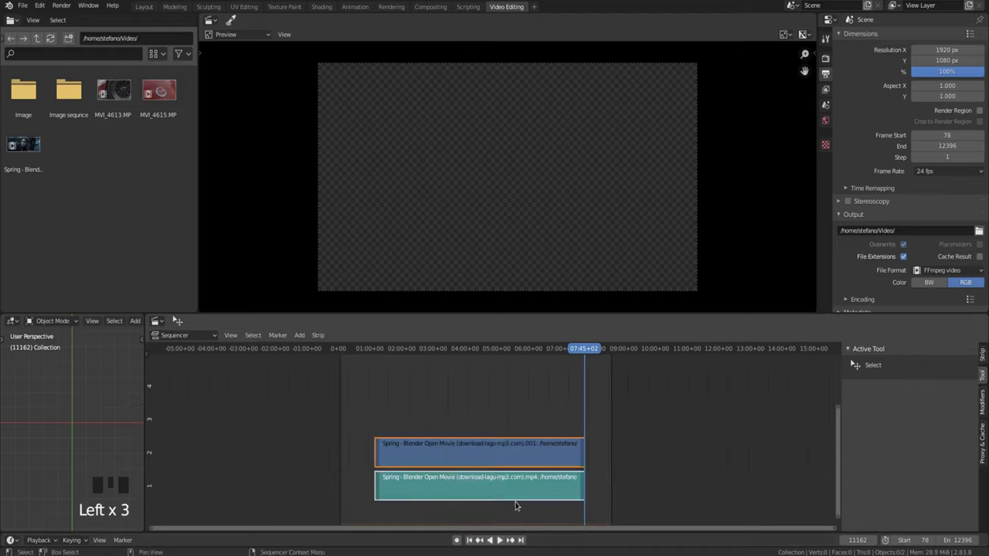
{"action": "left_click_drag", "start_coordinate": [467, 451], "coordinate": [469, 433]}
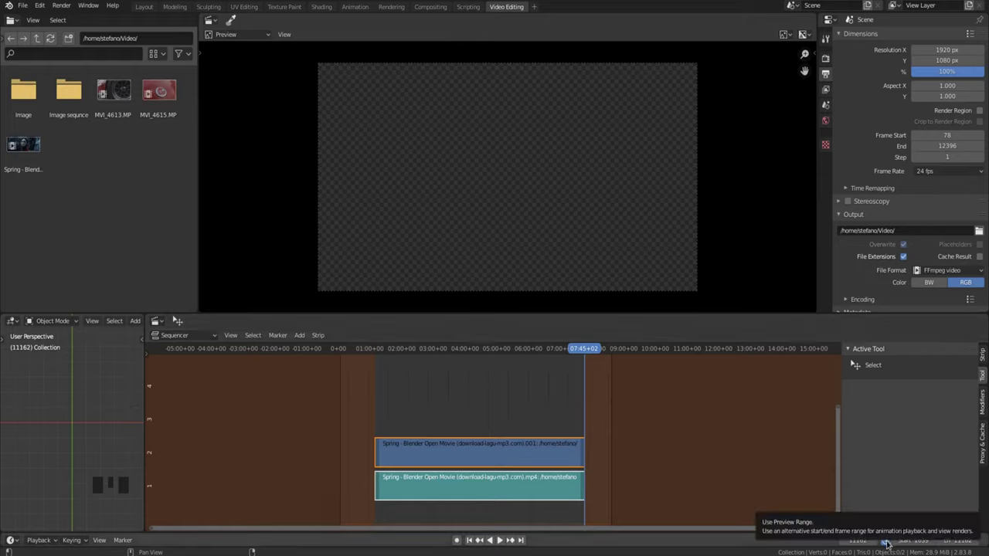
{"action": "left_click", "coordinate": [889, 542]}
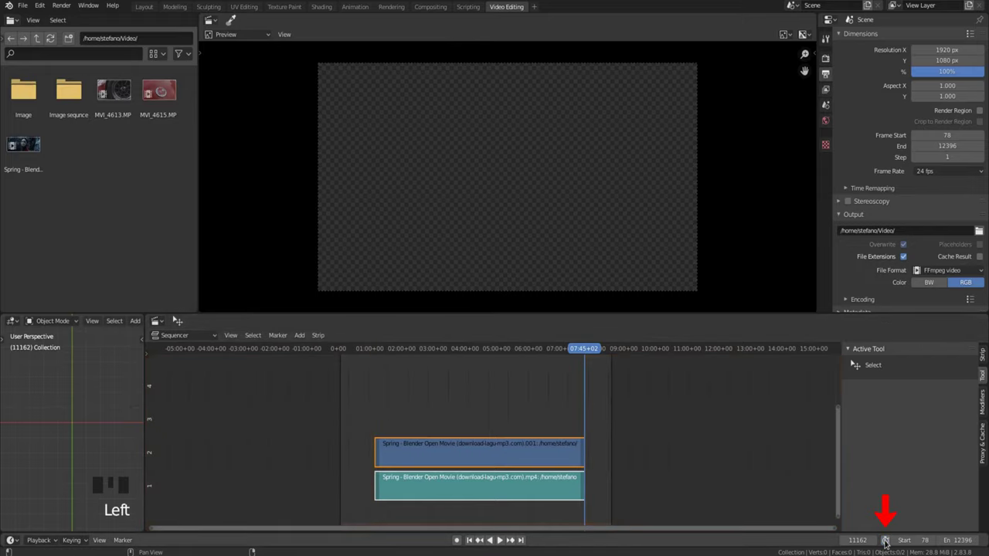
{"action": "left_click", "coordinate": [888, 541]}
{"action": "left_click", "coordinate": [889, 542]}
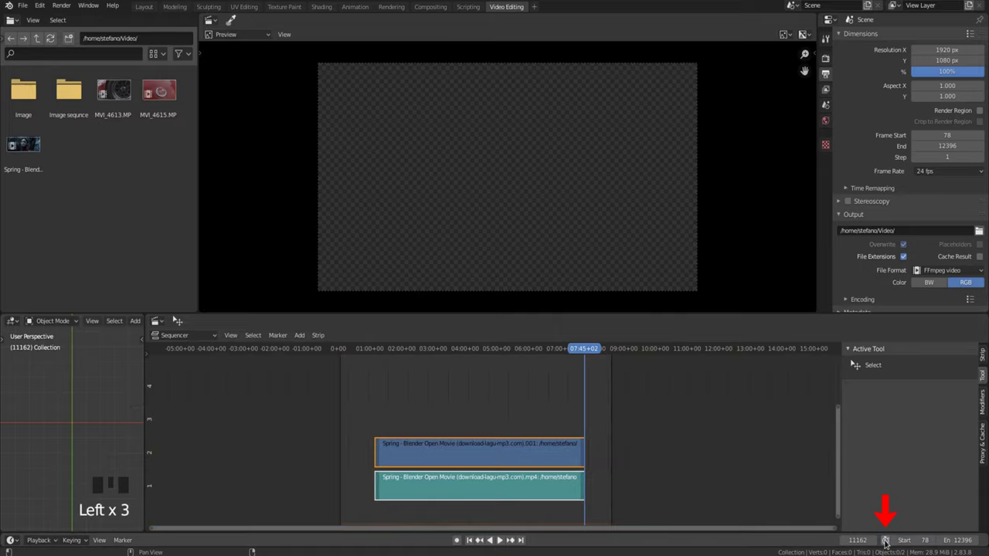
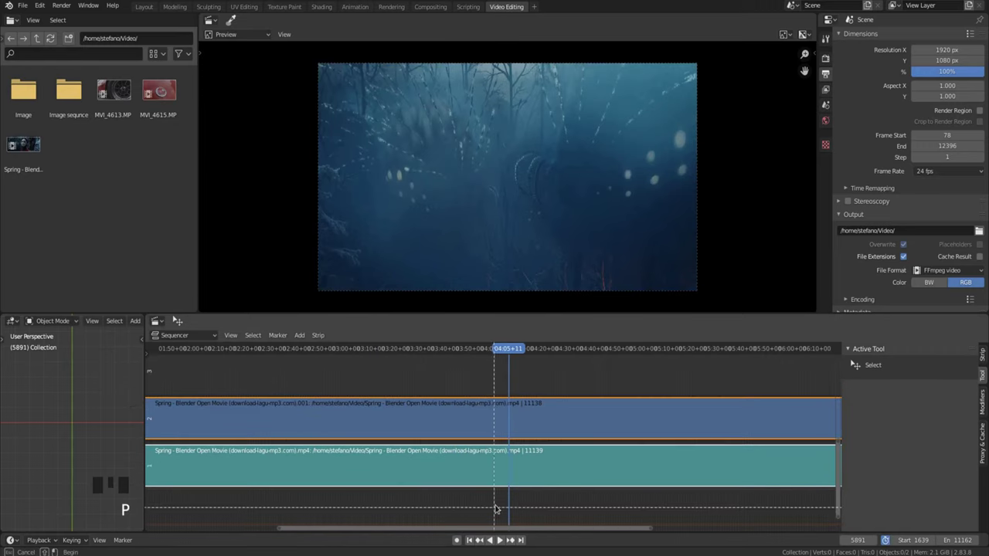
Play the 5770–6020 preview range, stop near frame 5916, then clear the preview range
{"action": "key", "text": "space"}
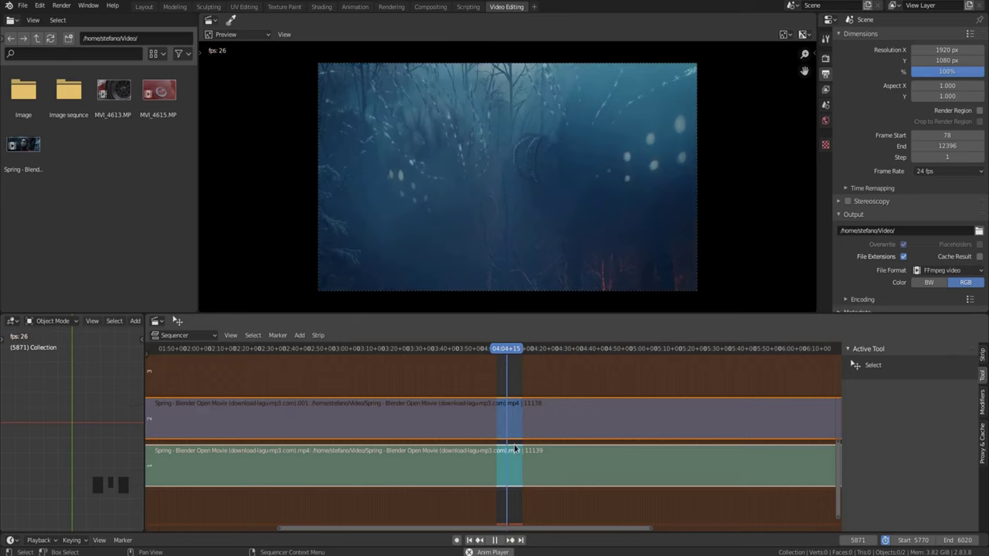
{"action": "left_click", "coordinate": [520, 423]}
{"action": "key", "text": "space"}
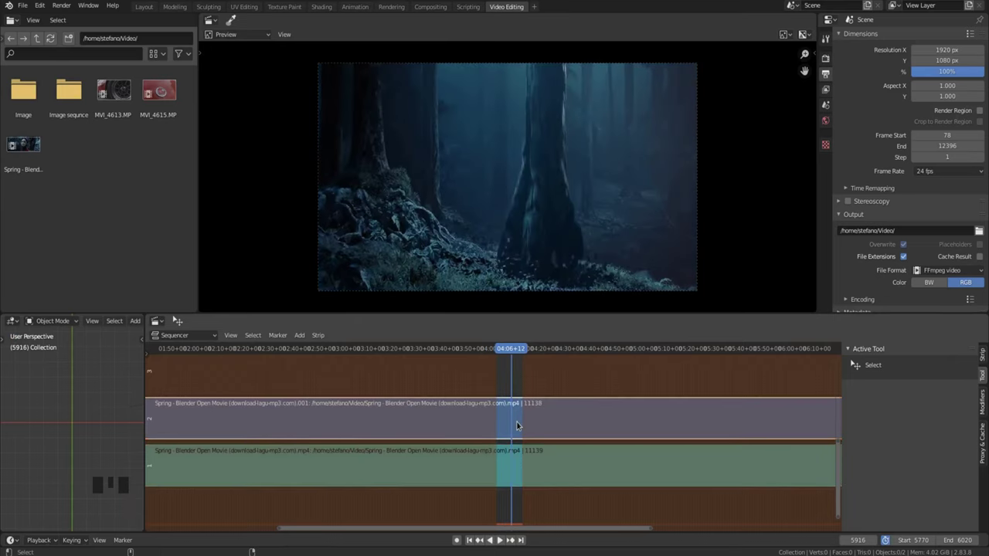
{"action": "key", "text": "alt+p"}
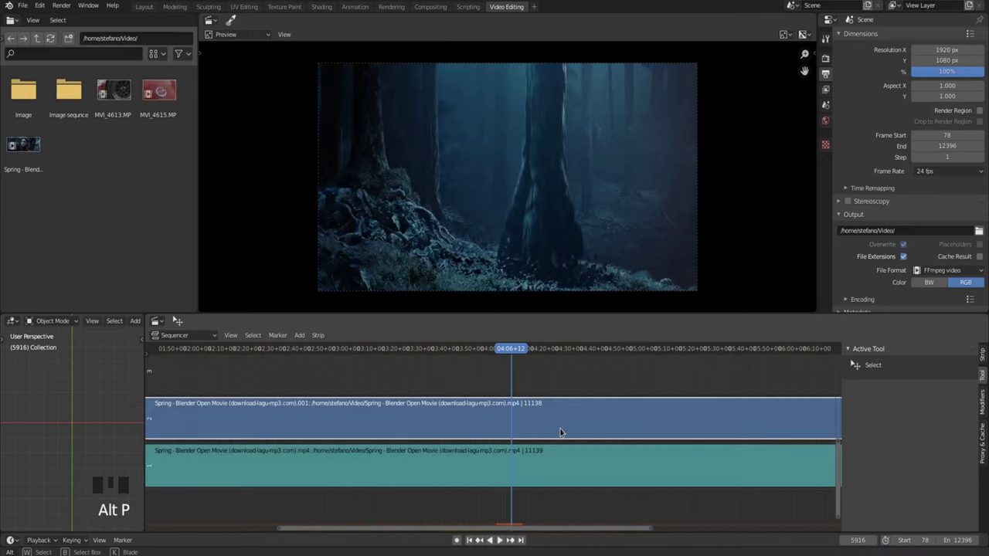